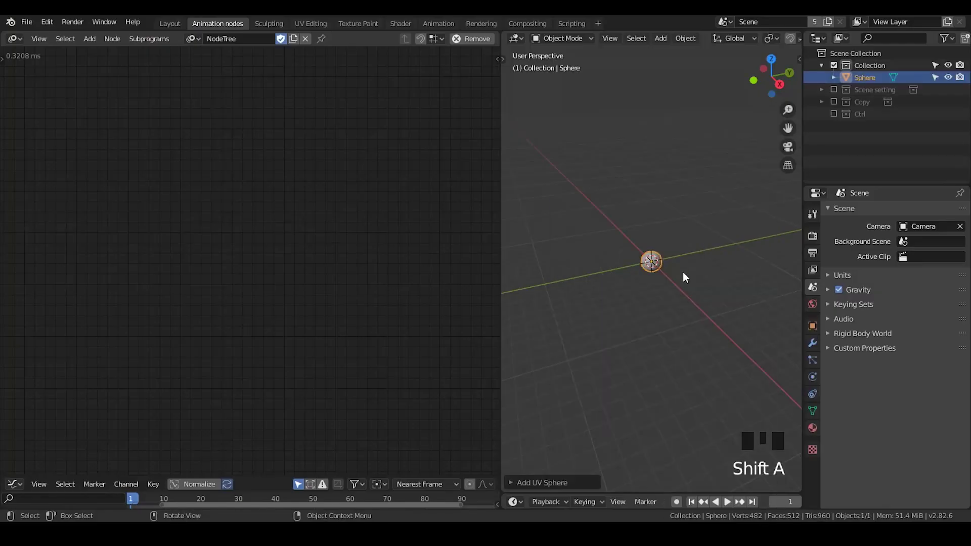
Add a Distribute Matrices node set to Circle, amount 10, radius 4, previewed through a 3D Viewer
click(297, 162)
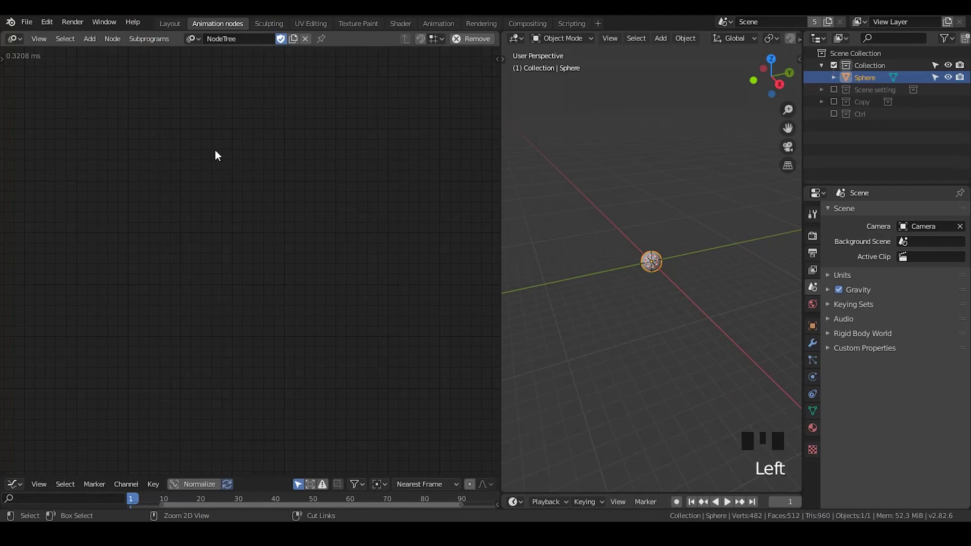
key(ctrl+a)
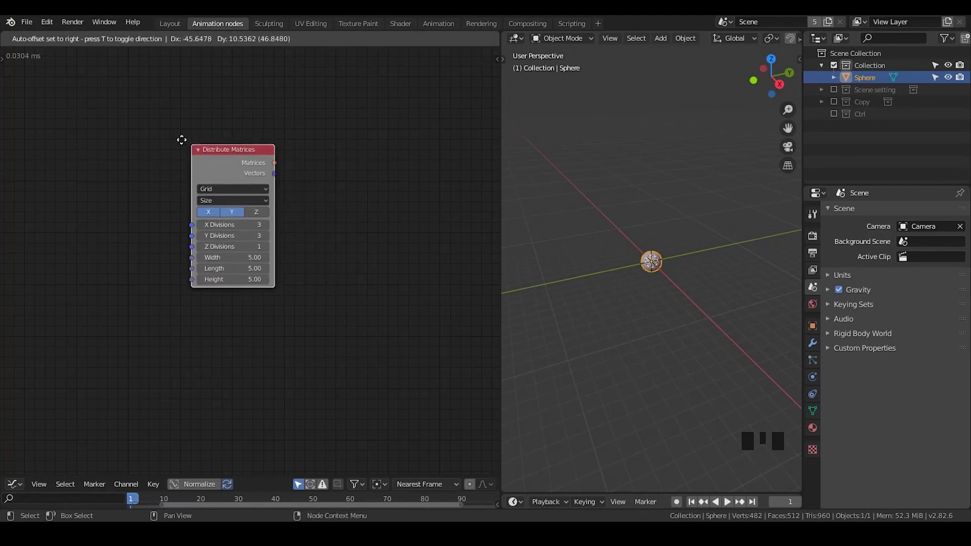
drag(209, 187, 318, 165)
key(ctrl+a)
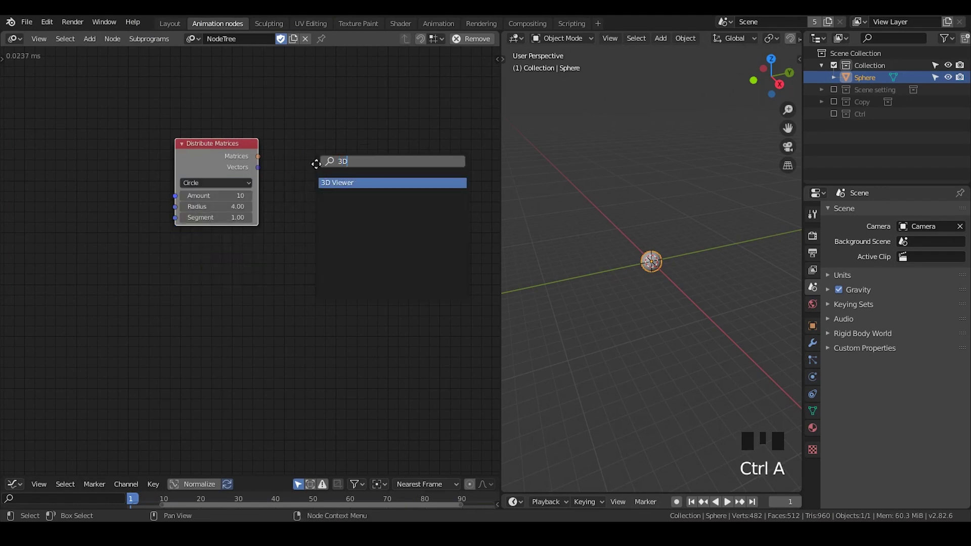
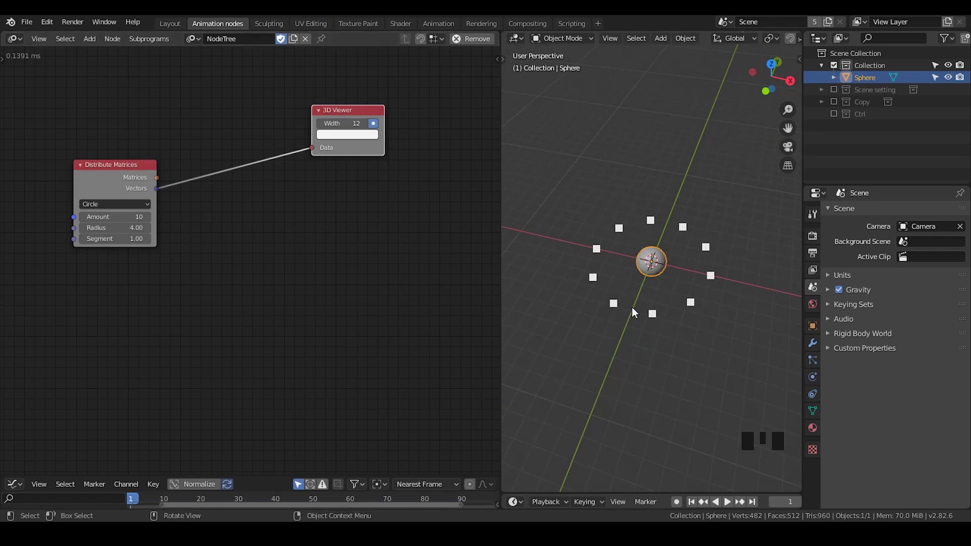
Add Object Instancer and Object Transforms Output nodes, driving location only, not rotation
key(ctrl+a)
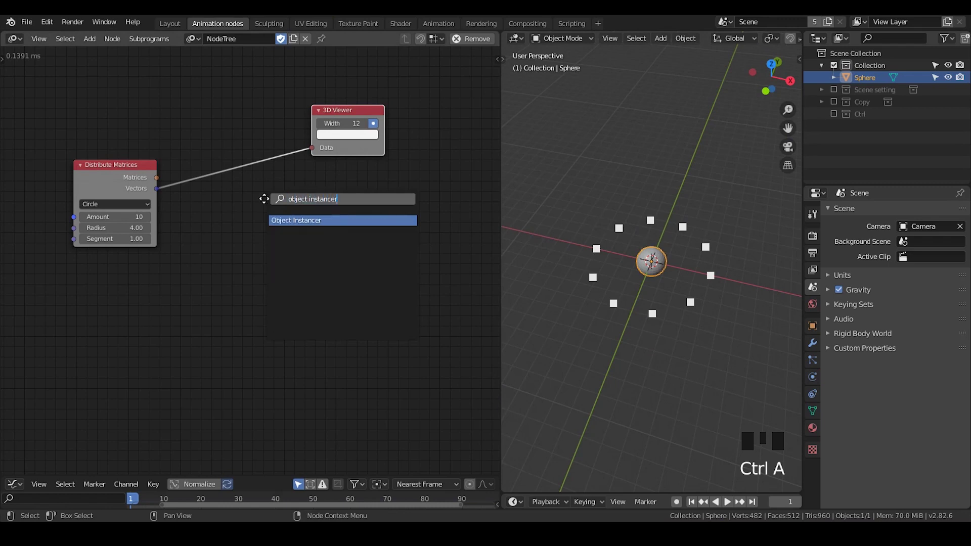
key(ctrl+a)
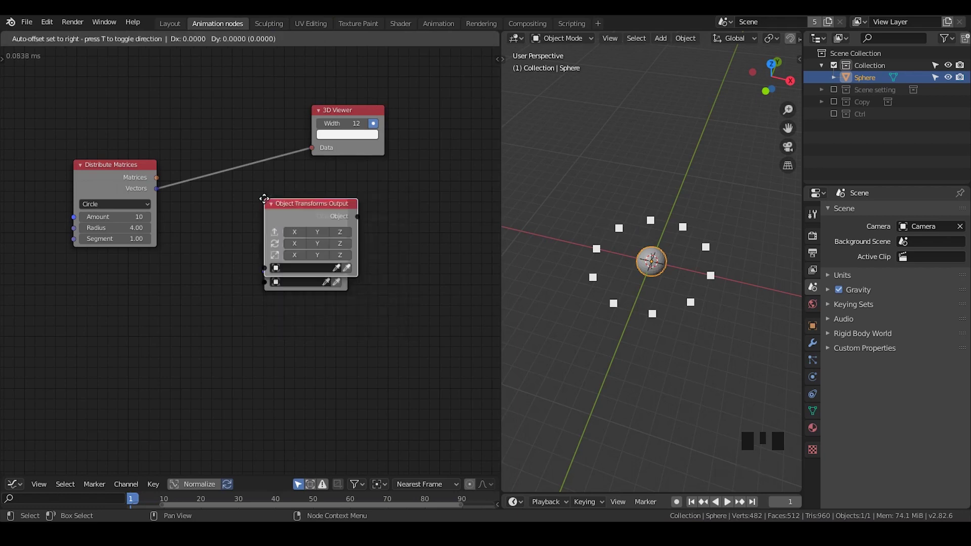
drag(326, 199, 385, 186)
click(385, 185)
click(412, 172)
click(407, 163)
click(427, 162)
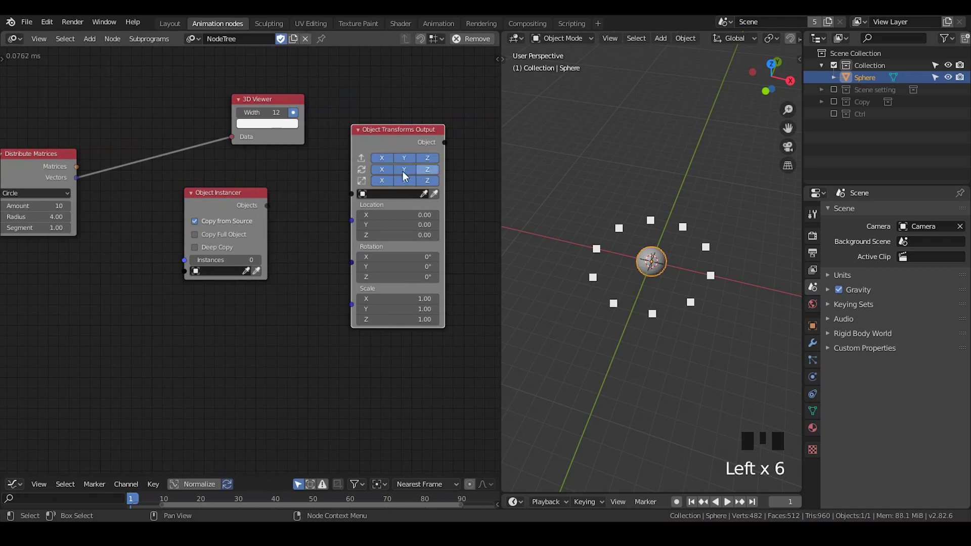
click(409, 174)
click(426, 171)
Feed circle vectors through Get Length into the instancer, link Objects to the output, remove the Viewer, enable Copy Full Object
drag(306, 181, 296, 203)
click(297, 202)
drag(134, 180, 202, 201)
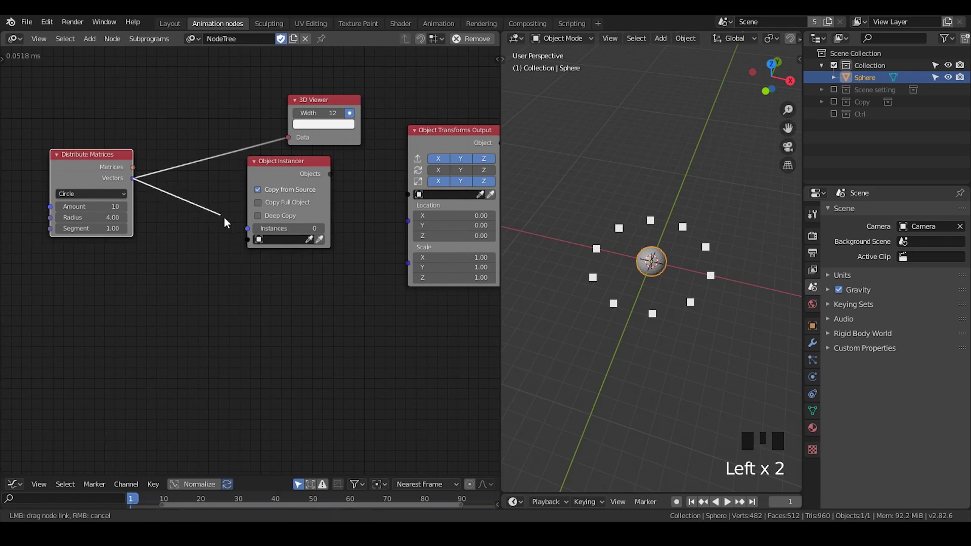
click(281, 180)
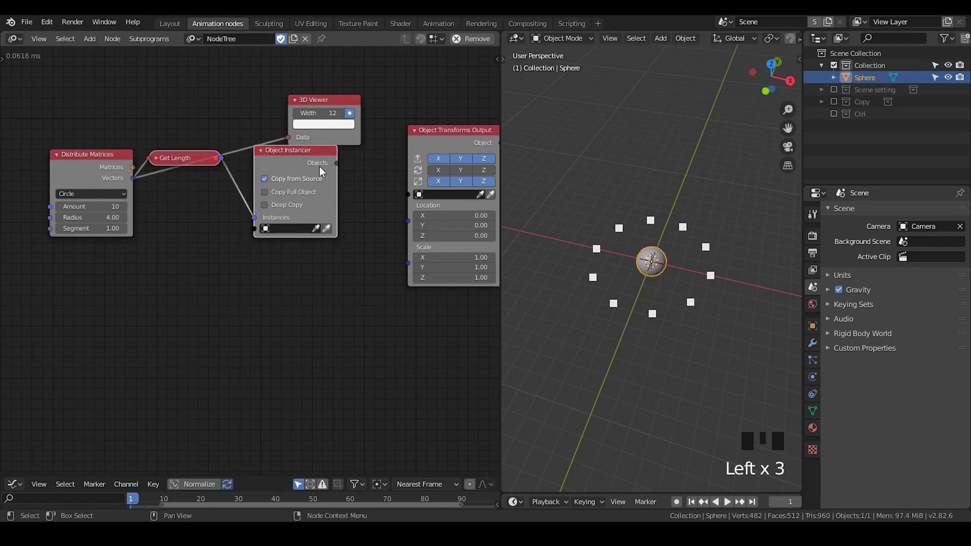
drag(347, 169, 297, 109)
key(x)
drag(312, 105, 316, 116)
click(343, 68)
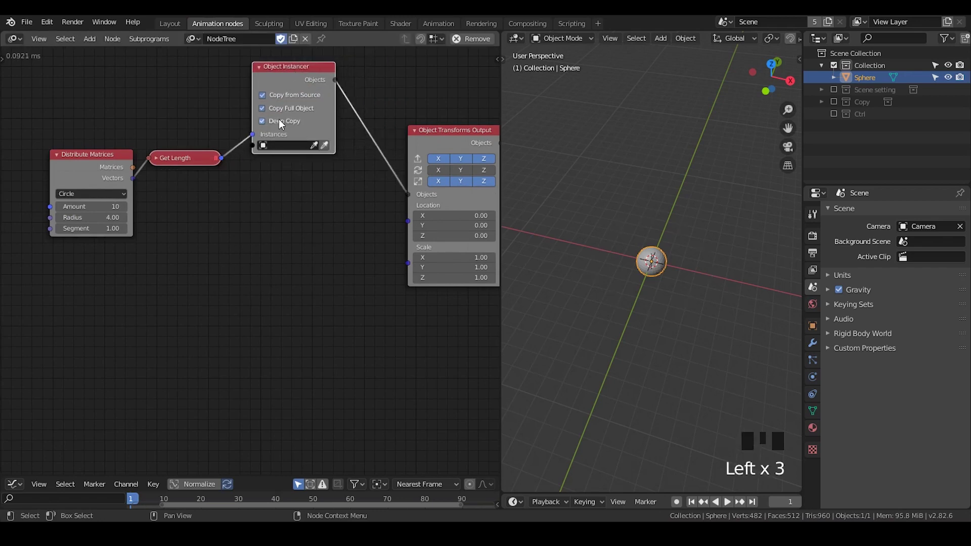
Enable Deep Copy and set Sphere as the instanced object
click(821, 430)
click(875, 269)
click(331, 150)
drag(188, 177, 165, 179)
click(166, 180)
key(g)
click(237, 213)
click(194, 157)
click(143, 184)
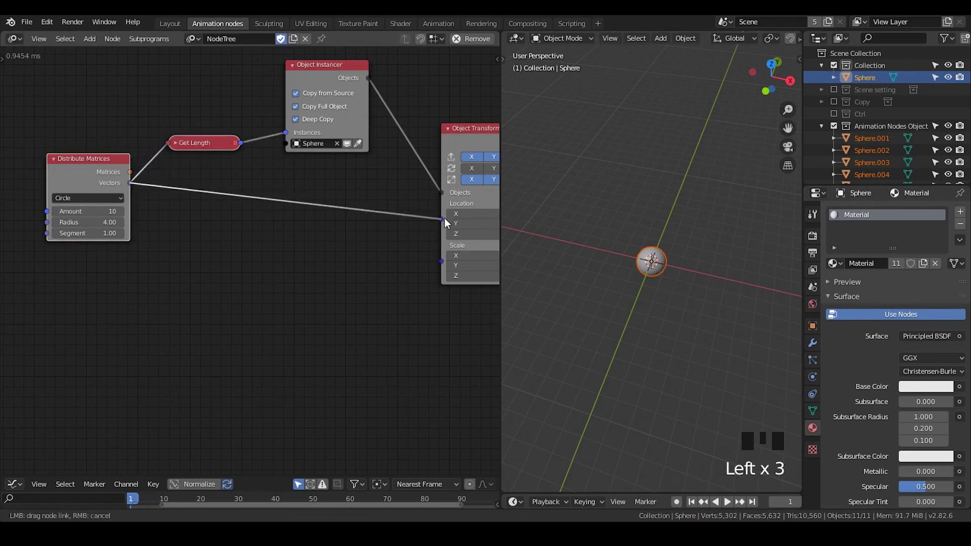
Drive instance locations with the circle vectors and hide the original sphere in another collection
drag(391, 258, 664, 173)
click(664, 173)
click(952, 80)
click(962, 81)
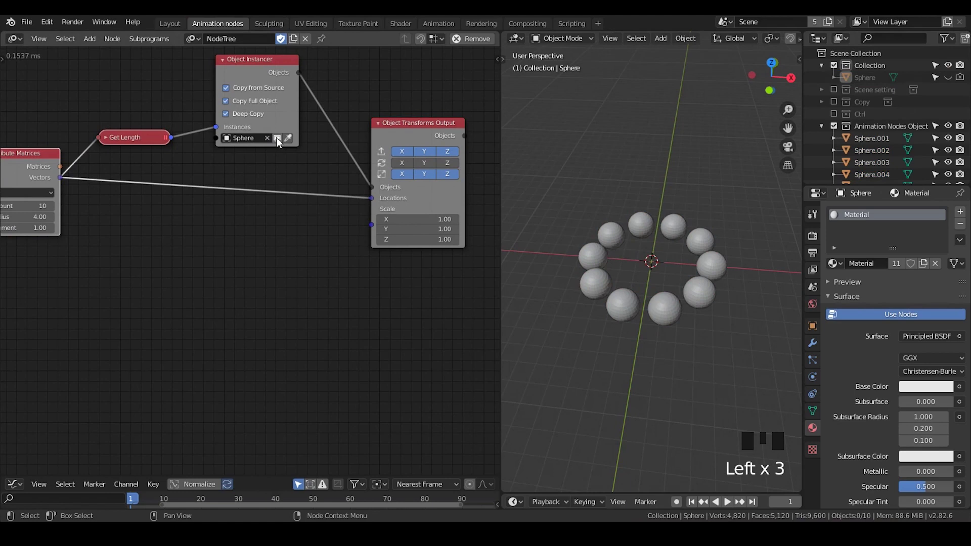
click(874, 79)
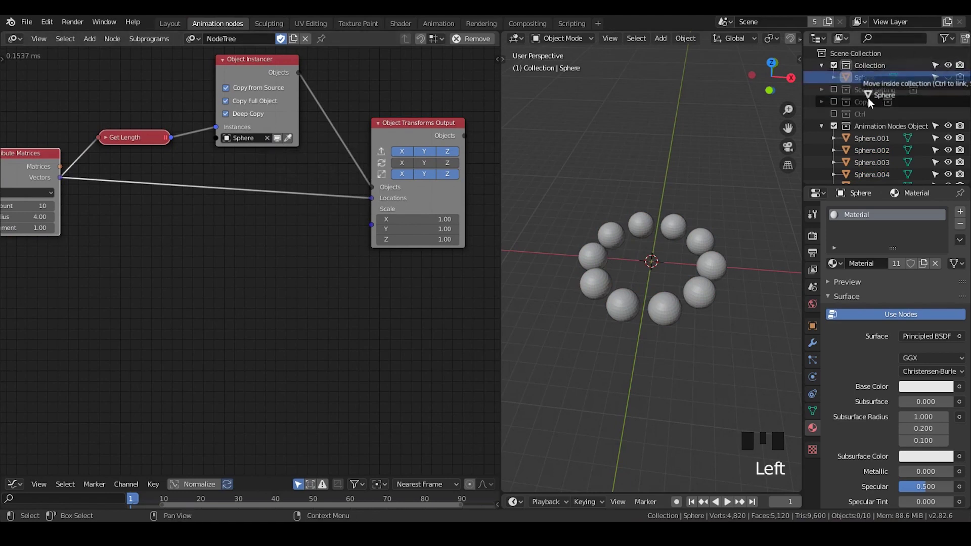
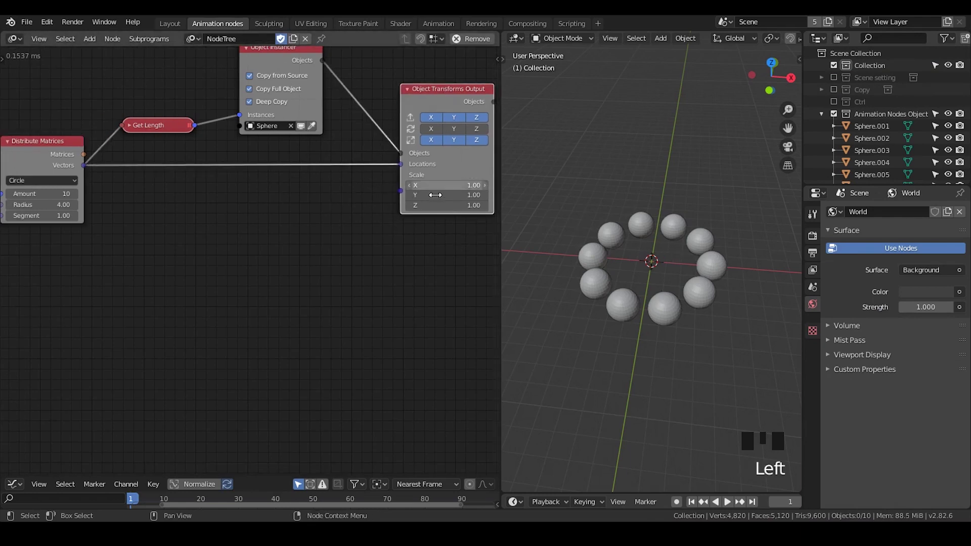
Add Vector from Value and Random Number nodes and wire them into the objects' Scale
key(ctrl+a)
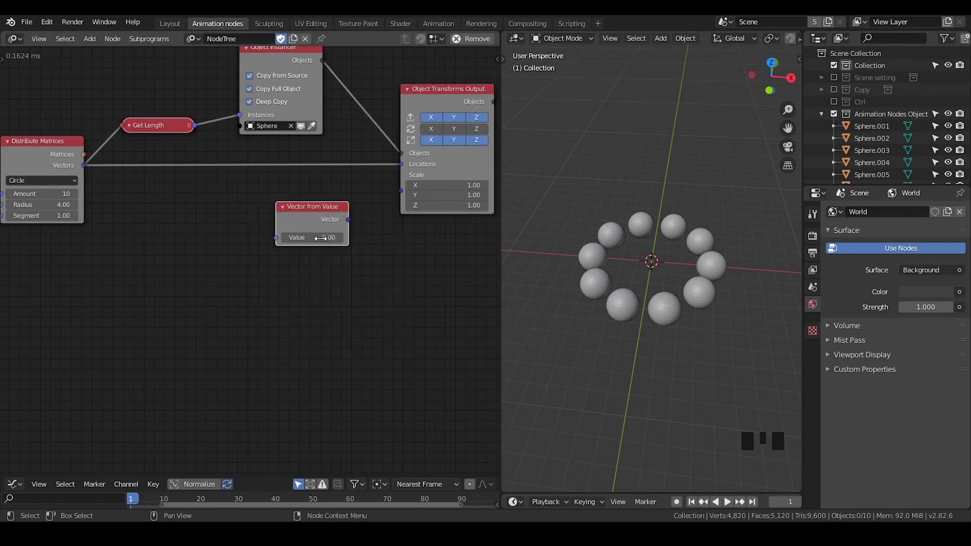
drag(349, 223, 226, 238)
key(ctrl+a)
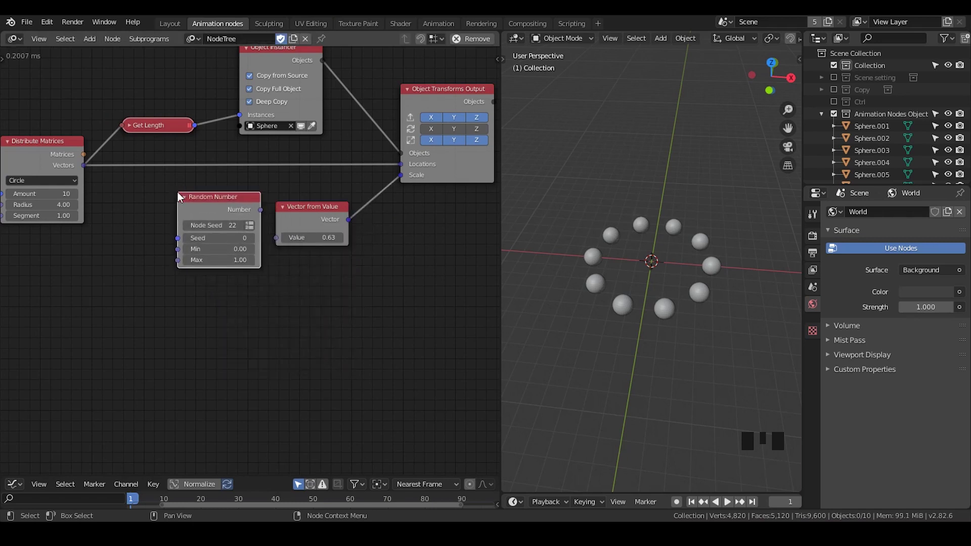
drag(253, 226, 248, 226)
drag(237, 193, 84, 161)
click(85, 160)
key(g)
click(191, 143)
Feed the Get Length count into the random node and set its range to 0.54–0.67
drag(163, 146, 153, 112)
click(153, 112)
drag(176, 121, 215, 126)
click(280, 197)
click(323, 210)
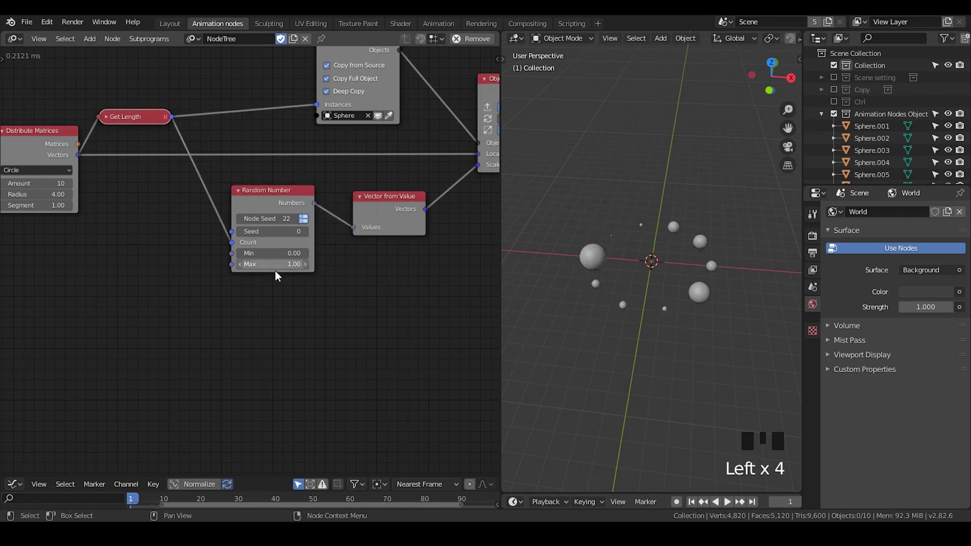
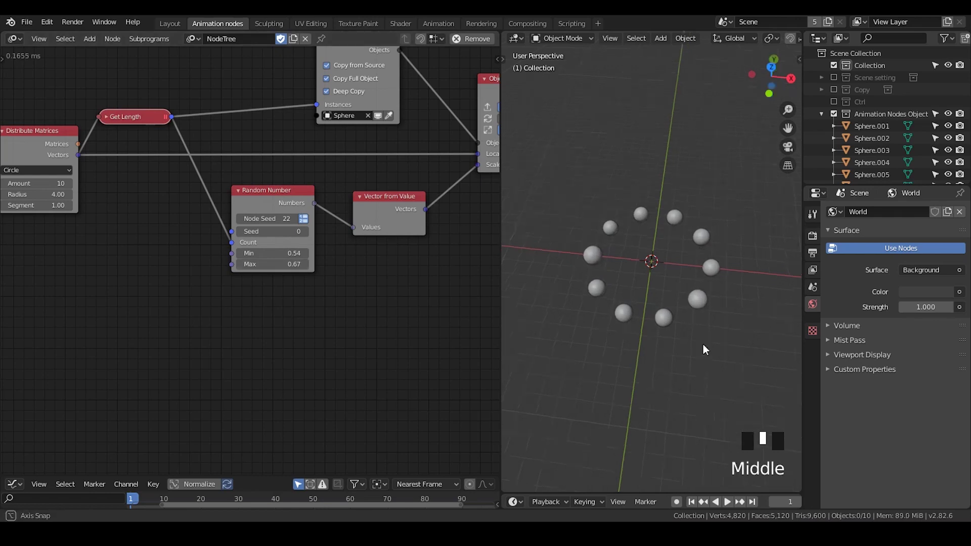
scroll(up, 3)
click(279, 199)
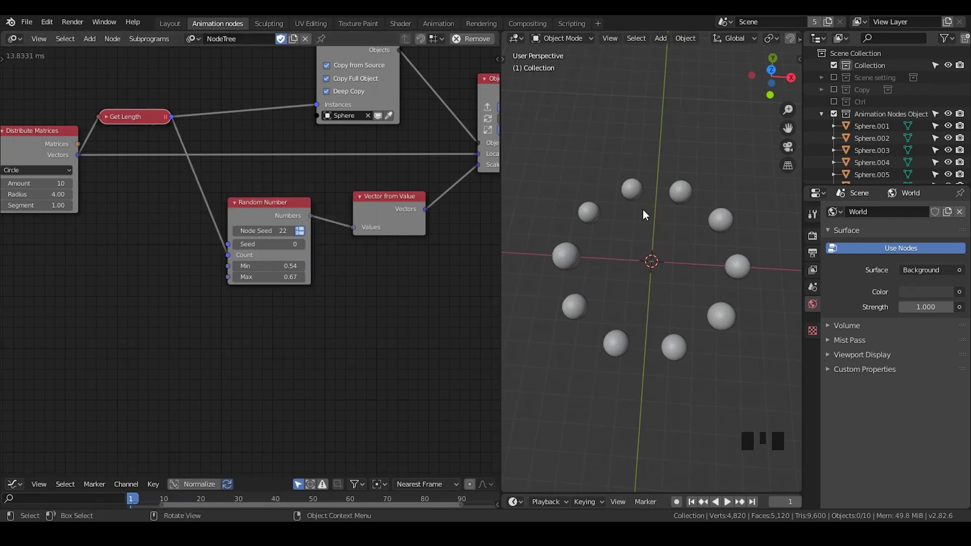
Add a Mix Vectors node beside the circle distribution and bring up quick options on its Vectors output
key(ctrl+a)
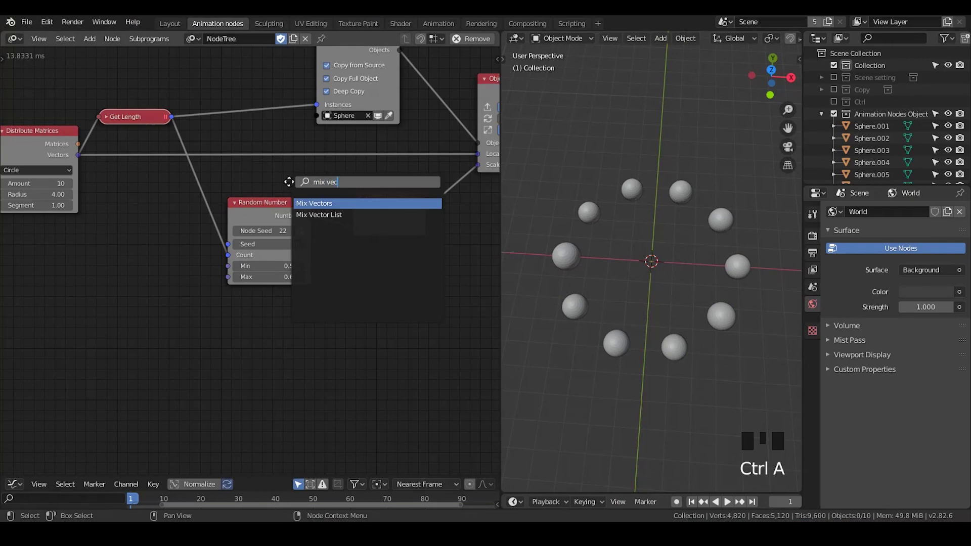
drag(127, 180, 155, 117)
click(155, 117)
drag(142, 142, 268, 169)
drag(267, 168, 267, 169)
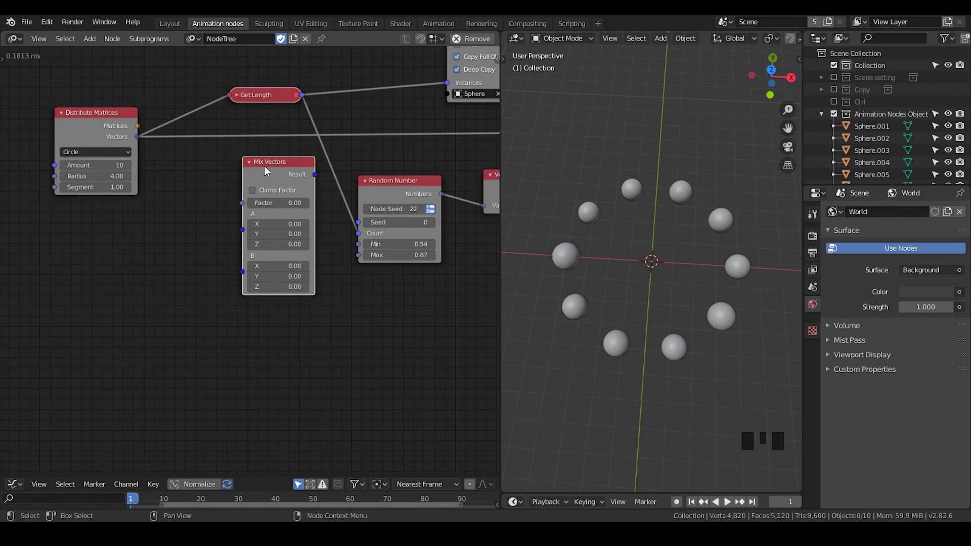
click(92, 121)
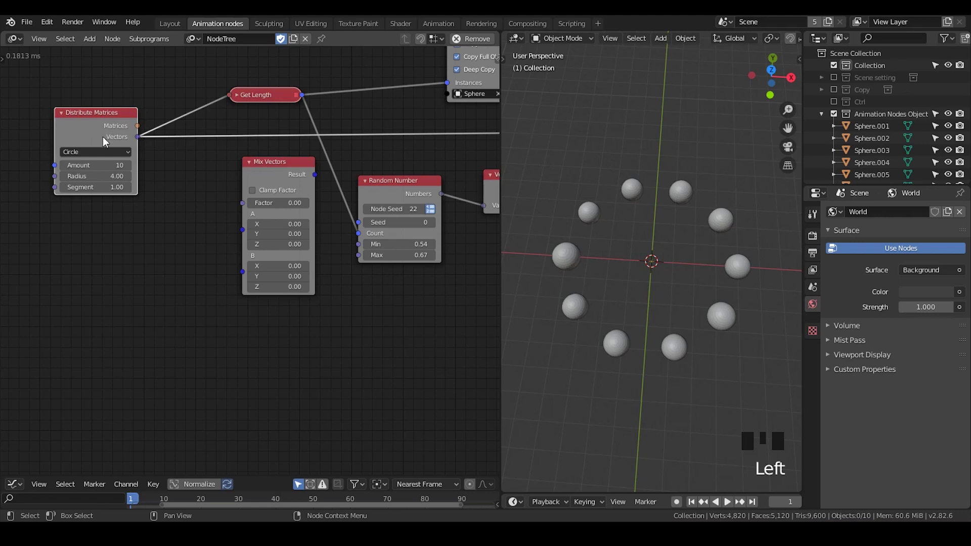
key(w)
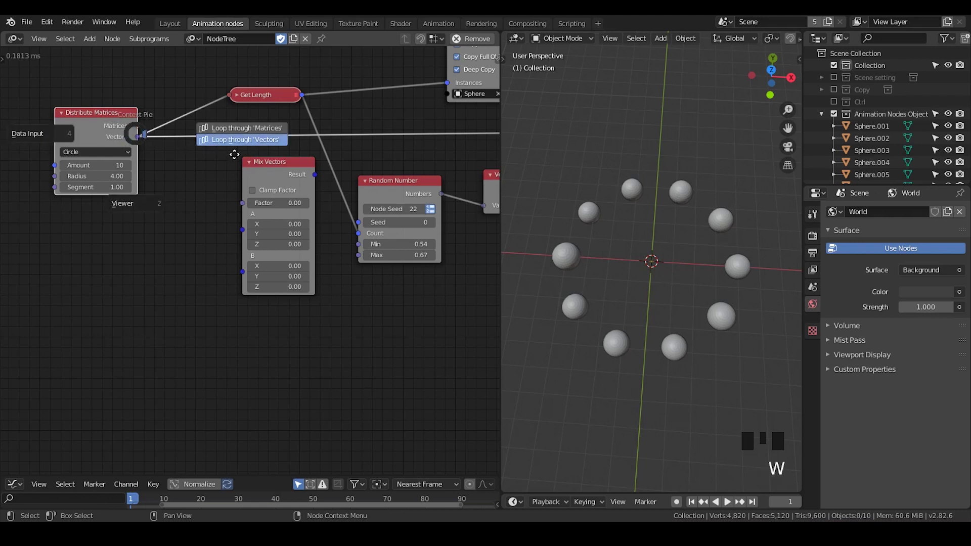
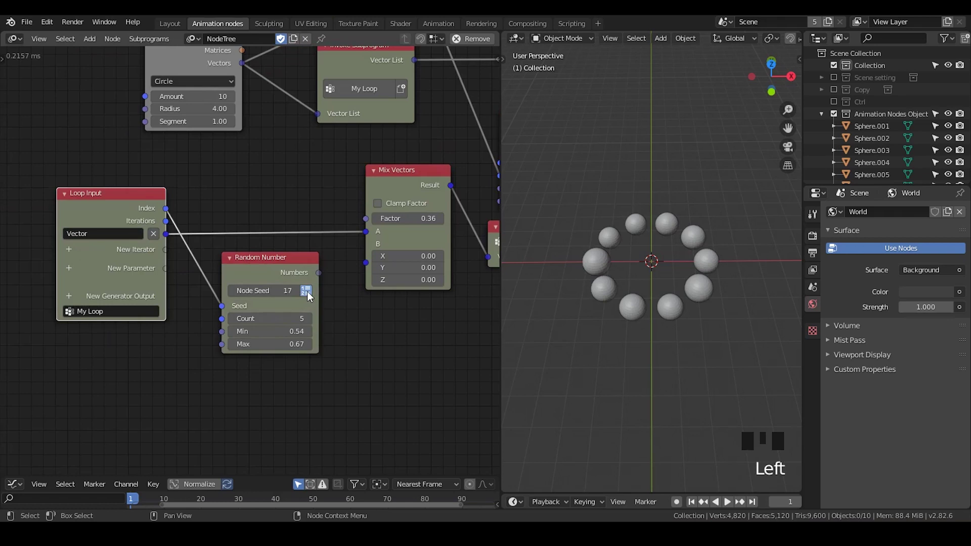
Make the loop's Random Number output a single index-seeded number and wire it toward the Mix Vectors factor
click(305, 312)
click(276, 279)
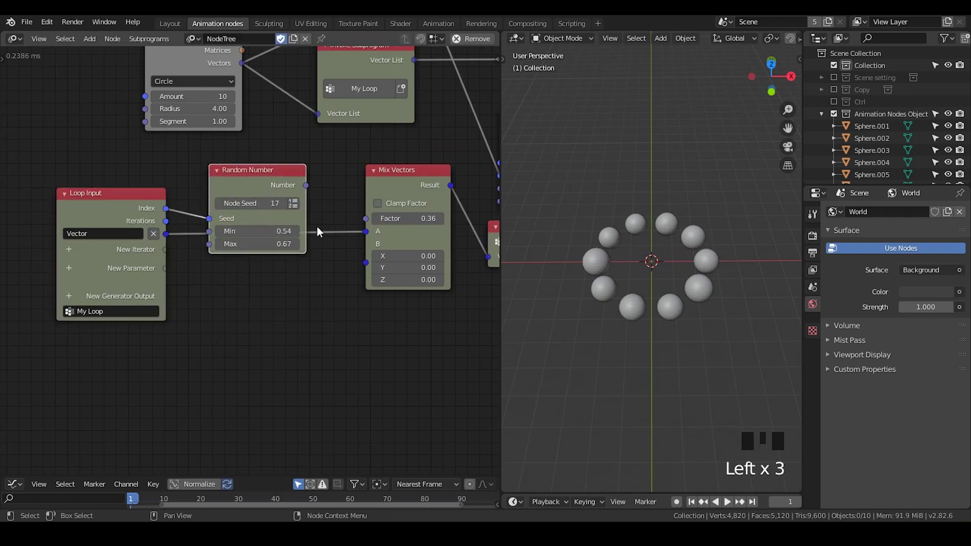
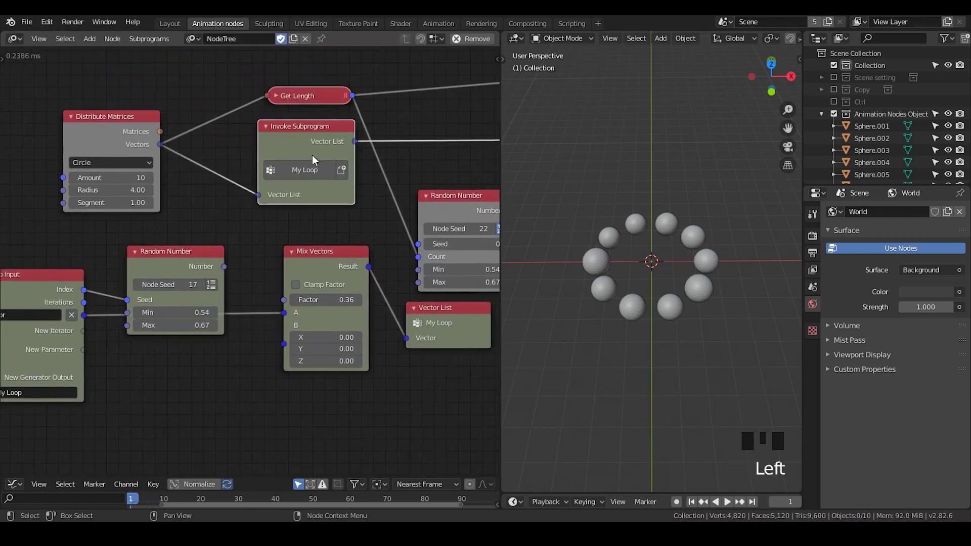
drag(326, 194, 195, 225)
click(196, 225)
drag(267, 206, 265, 179)
drag(265, 179, 94, 207)
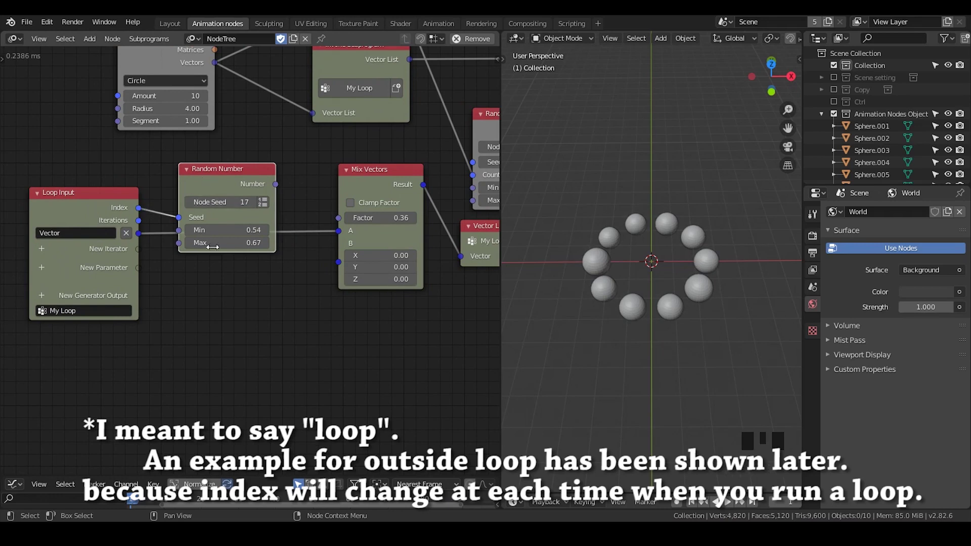
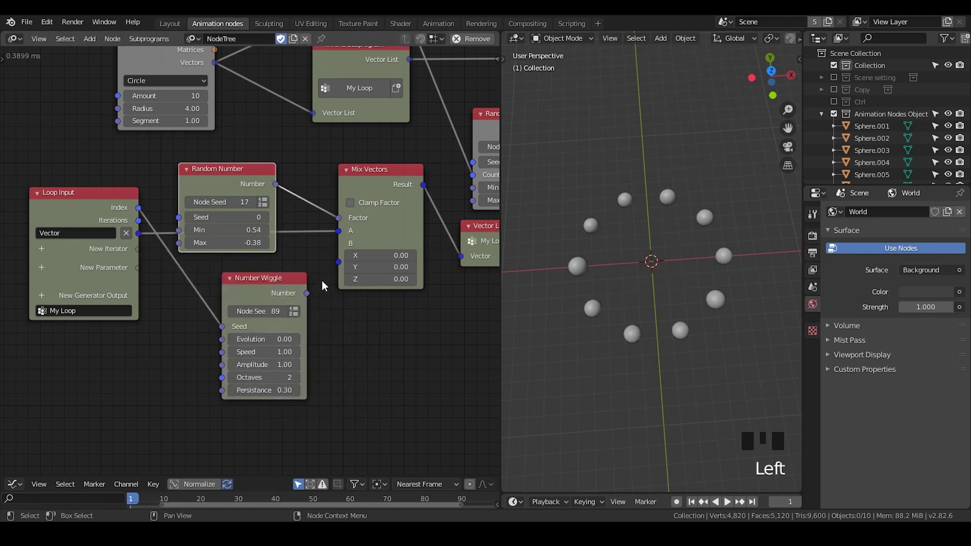
Insert a Map Range node between Number Wiggle and the Mix Vectors factor
drag(309, 293, 328, 254)
click(229, 186)
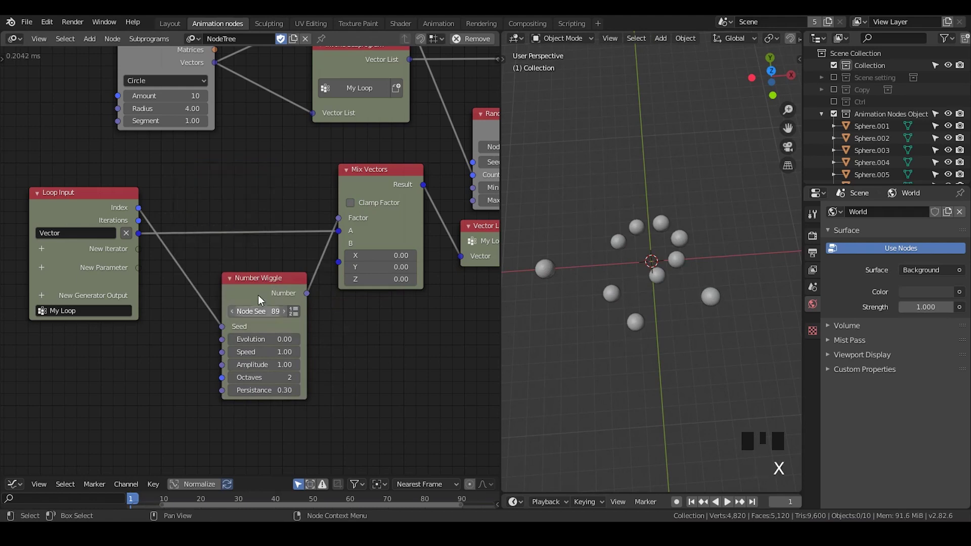
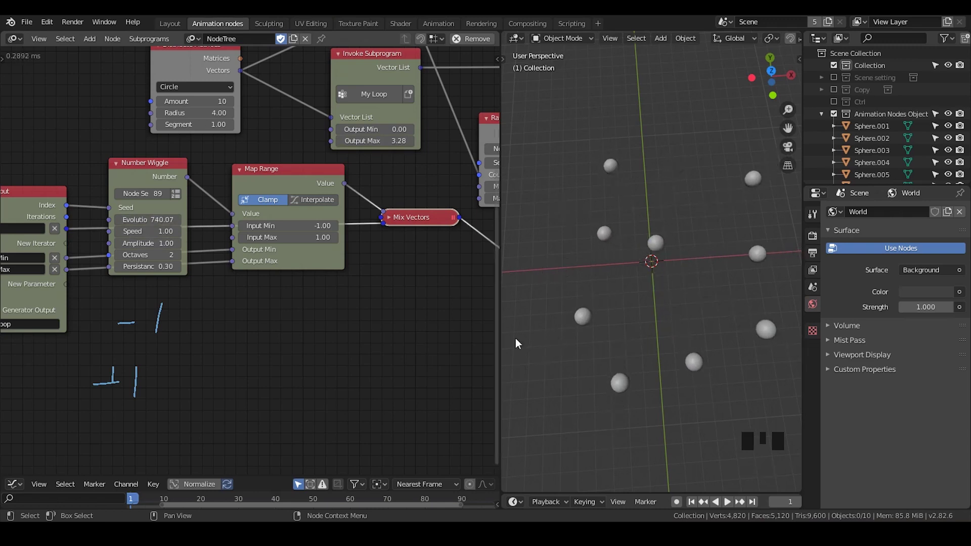
Reframe the node tree and erase the blue annotation strokes with D + right-click
scroll(down, 3)
scroll(down, 3)
drag(299, 302, 694, 251)
scroll(up, 3)
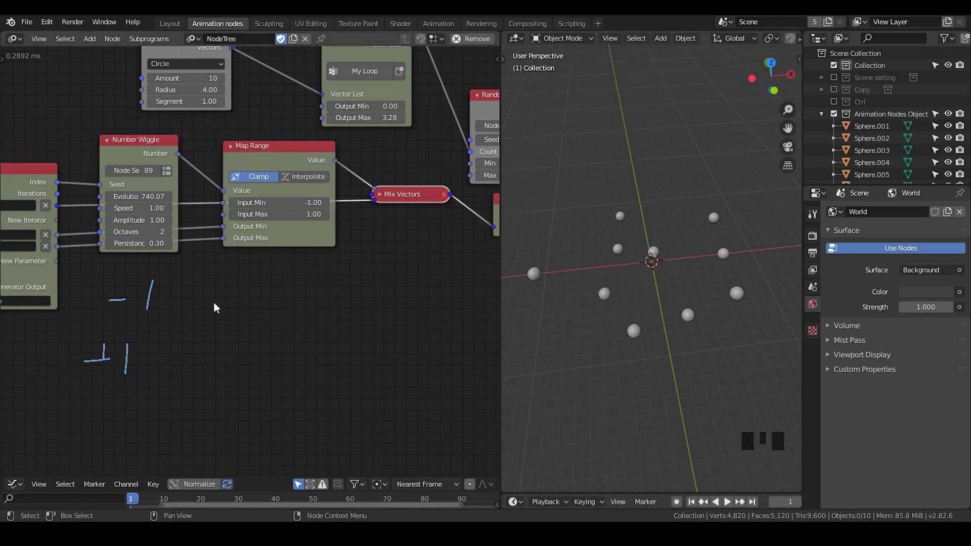
key(d)
right_click(155, 301)
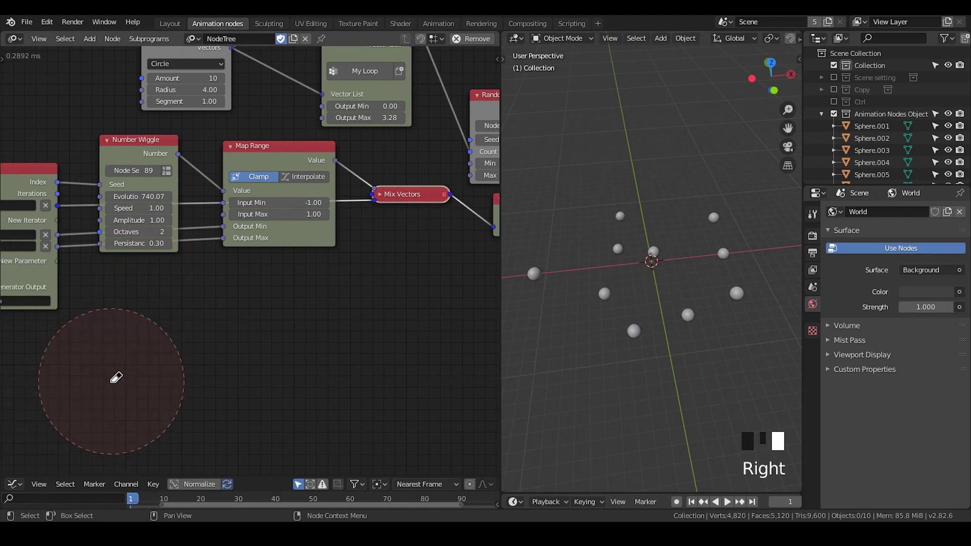
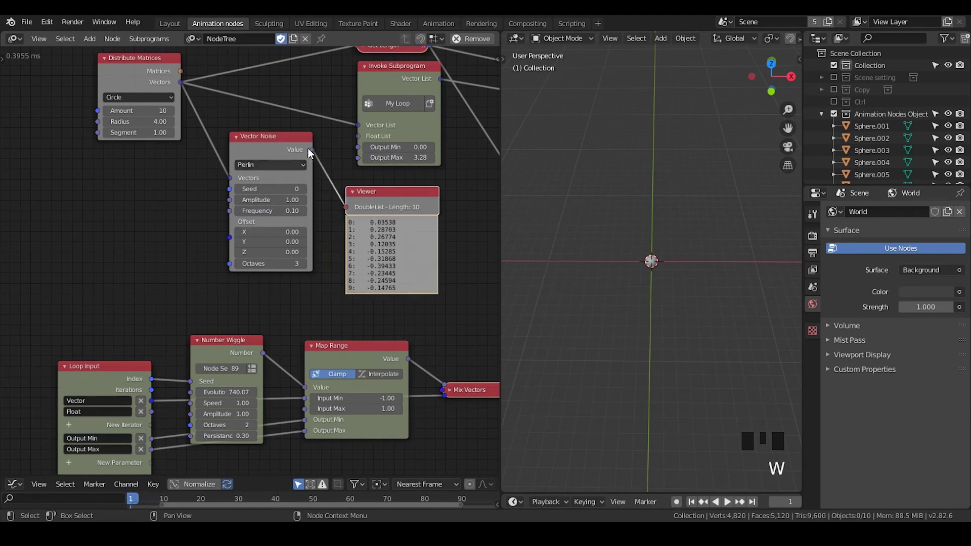
Link Vector Noise Value into the loop's Float List, remove the Viewer, and feed the loop Float into Map Range Value
click(315, 155)
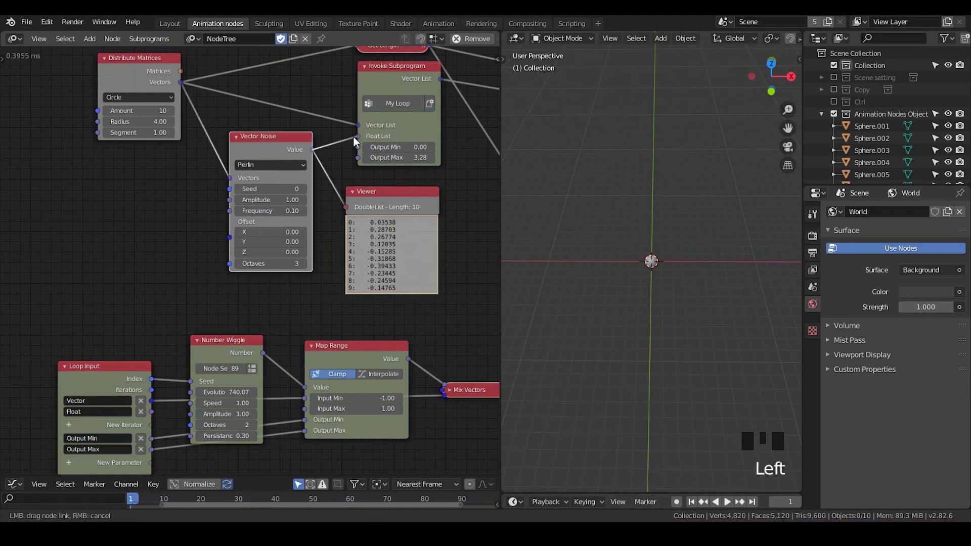
click(372, 208)
key(x)
drag(344, 300, 205, 214)
click(205, 214)
drag(221, 214, 213, 253)
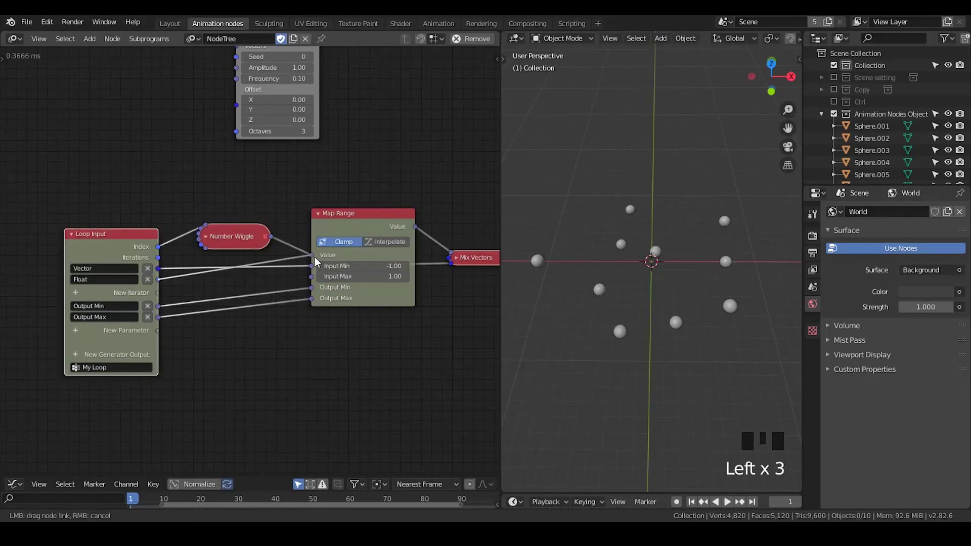
click(352, 215)
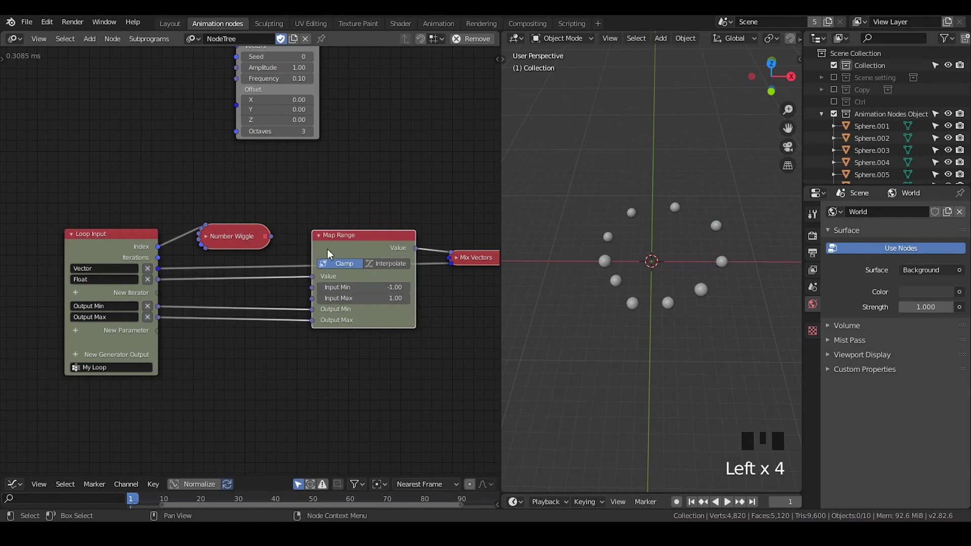
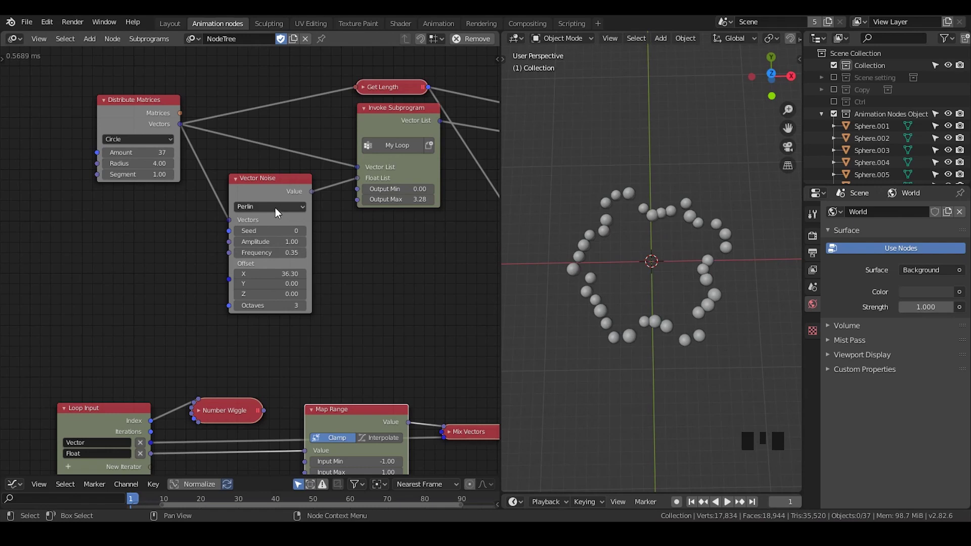
Try the Vector Noise types, settle on Perlin and lower Frequency to 0.10
click(276, 215)
drag(272, 210, 583, 276)
drag(290, 212, 276, 215)
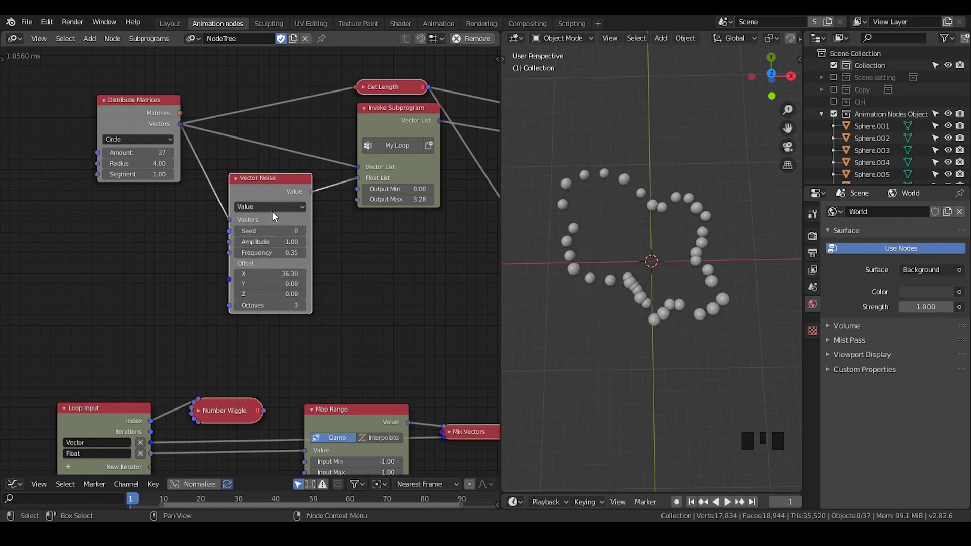
drag(277, 212, 276, 255)
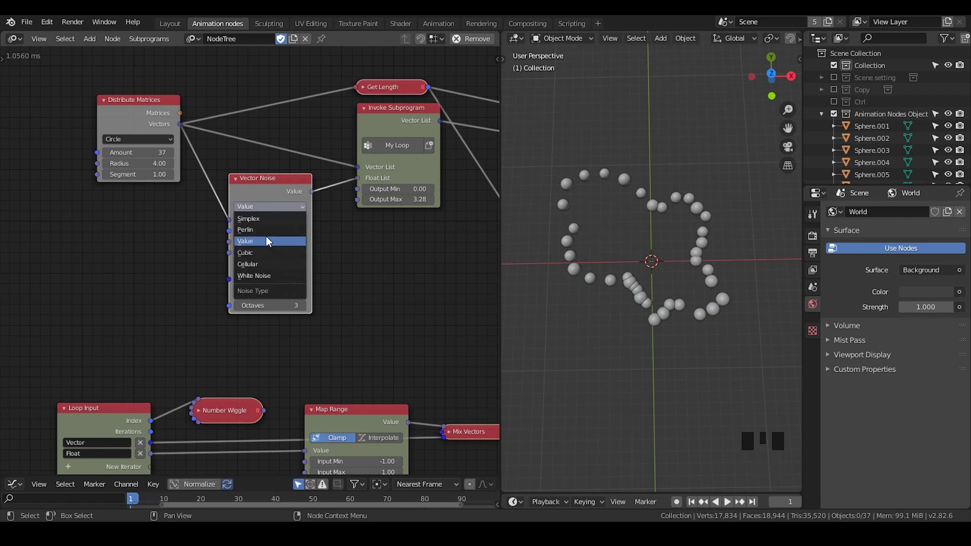
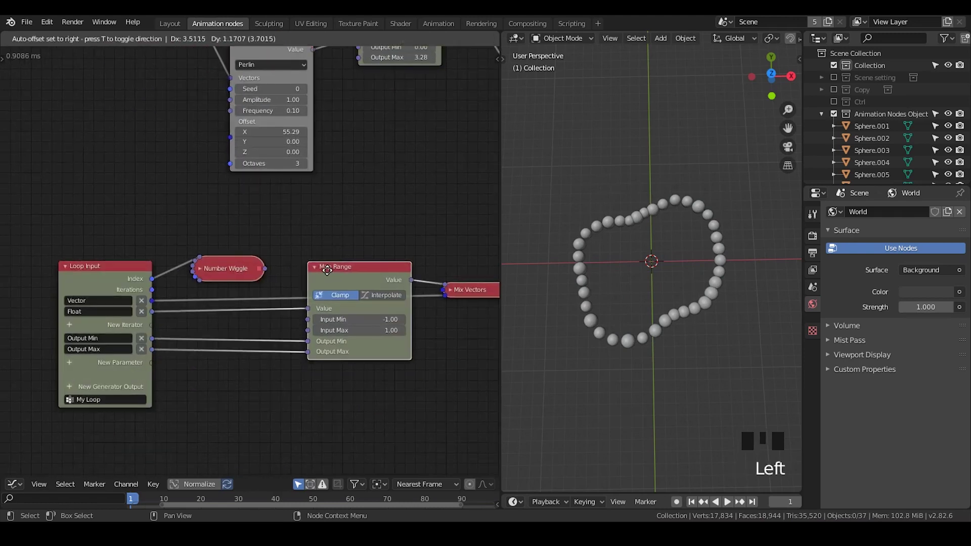
Reposition Map Range and delete the Number Wiggle node
middle_click(315, 342)
scroll(down, 3)
drag(322, 315, 170, 314)
click(170, 314)
key(x)
drag(334, 292, 286, 319)
click(286, 319)
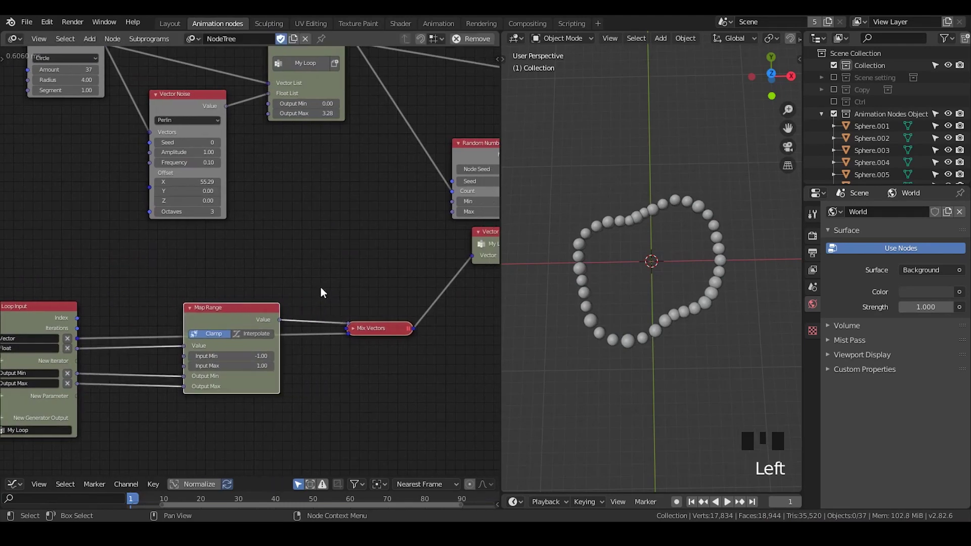
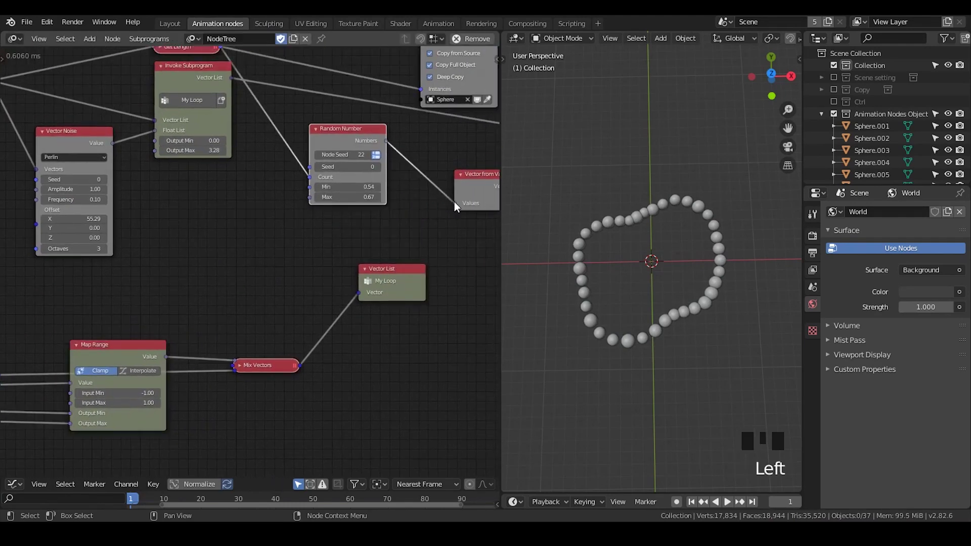
Lower the Random Number scale range to Min 0.43 and Max 0.51 to shrink the spheres
drag(646, 262, 643, 250)
drag(643, 250, 678, 264)
drag(678, 264, 659, 238)
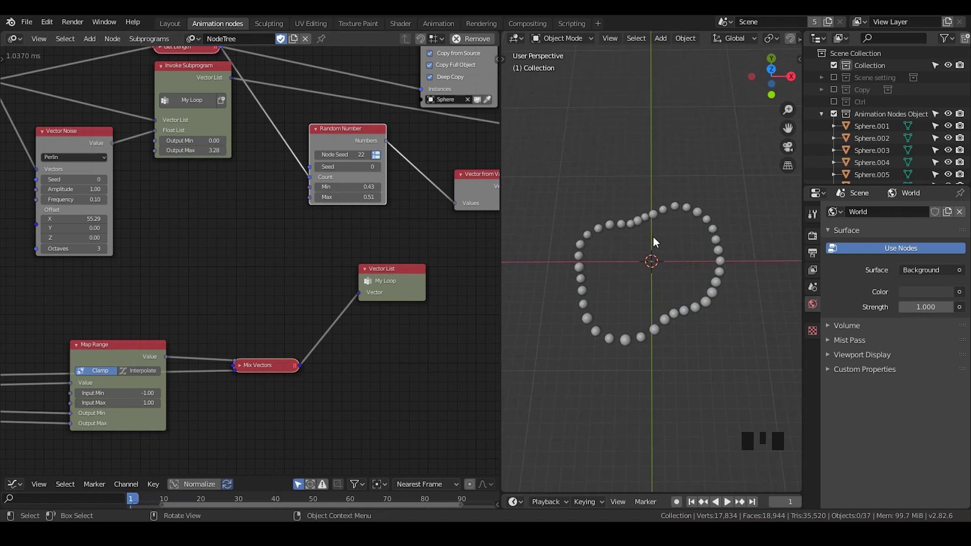
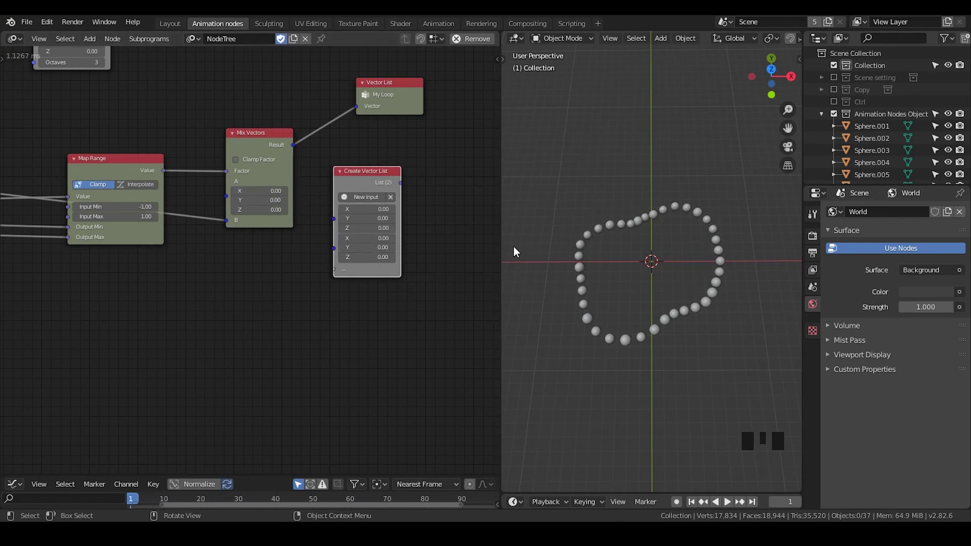
Move Mix Vectors up and feed the two-vector list into Spline from Points
drag(374, 181, 262, 133)
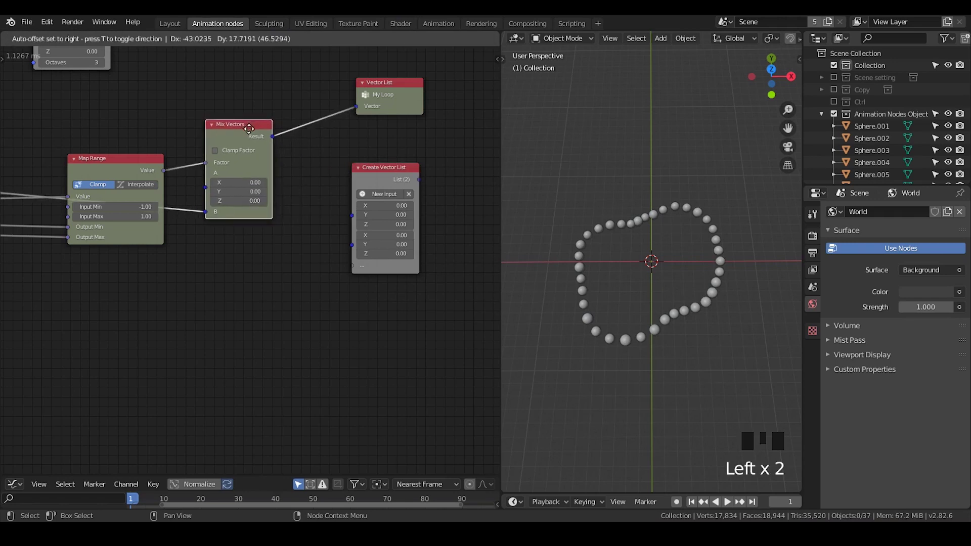
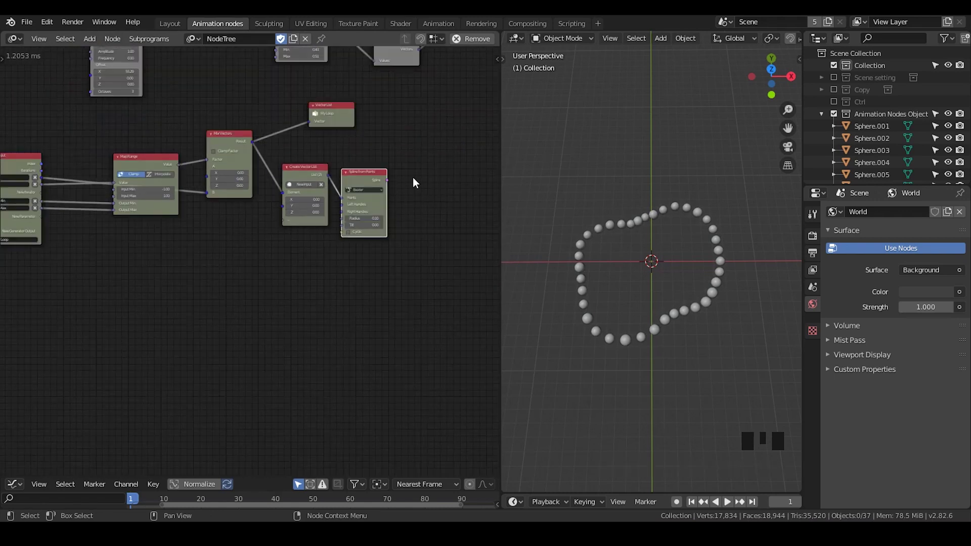
drag(301, 244, 45, 230)
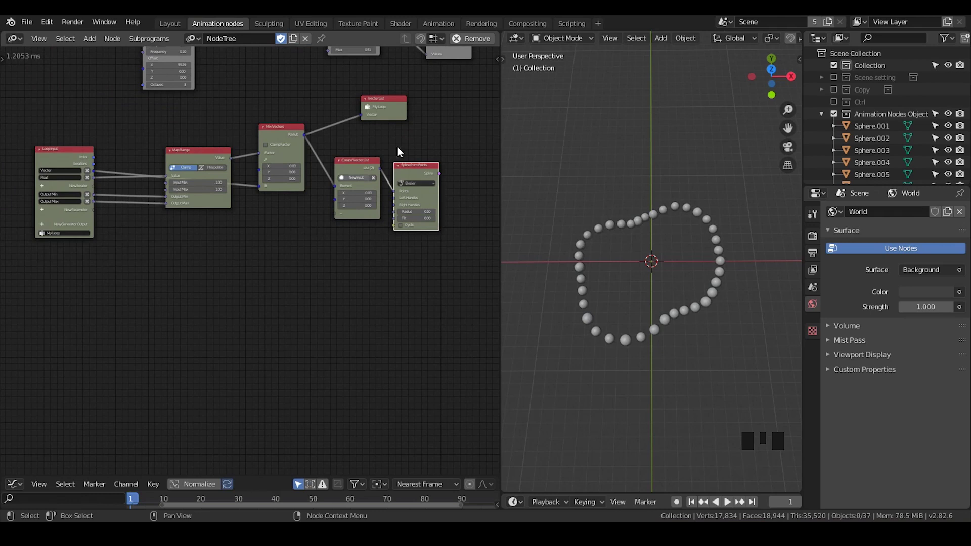
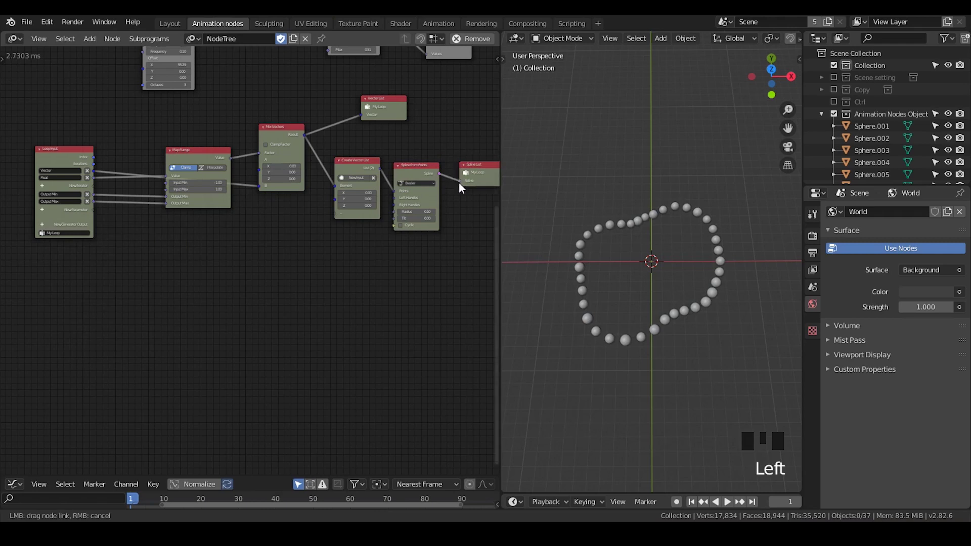
Link the spline into the Spline List and add a Curve Object Output node after the loop
drag(383, 149, 250, 217)
scroll(down, 3)
scroll(up, 3)
drag(267, 171, 241, 110)
click(241, 110)
click(145, 169)
key(ctrl+a)
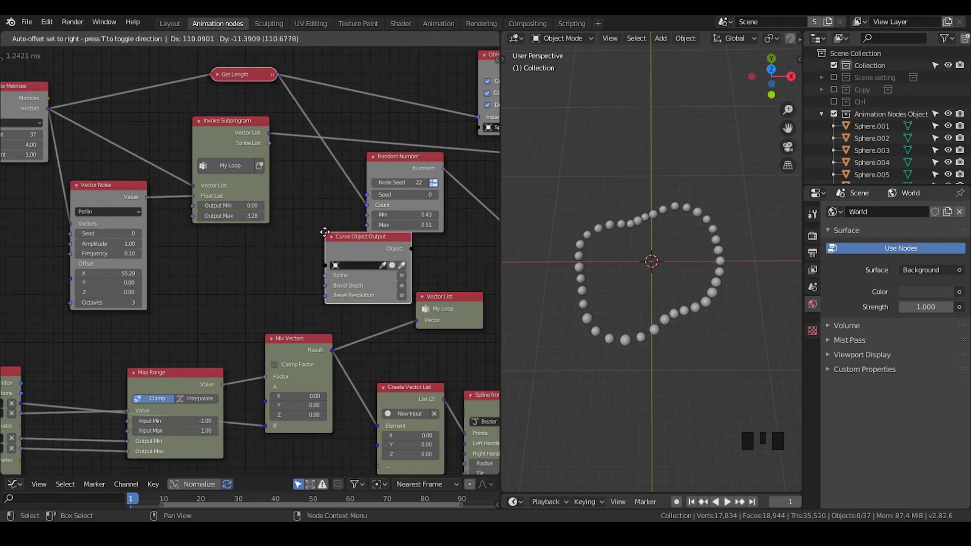
drag(275, 145, 292, 186)
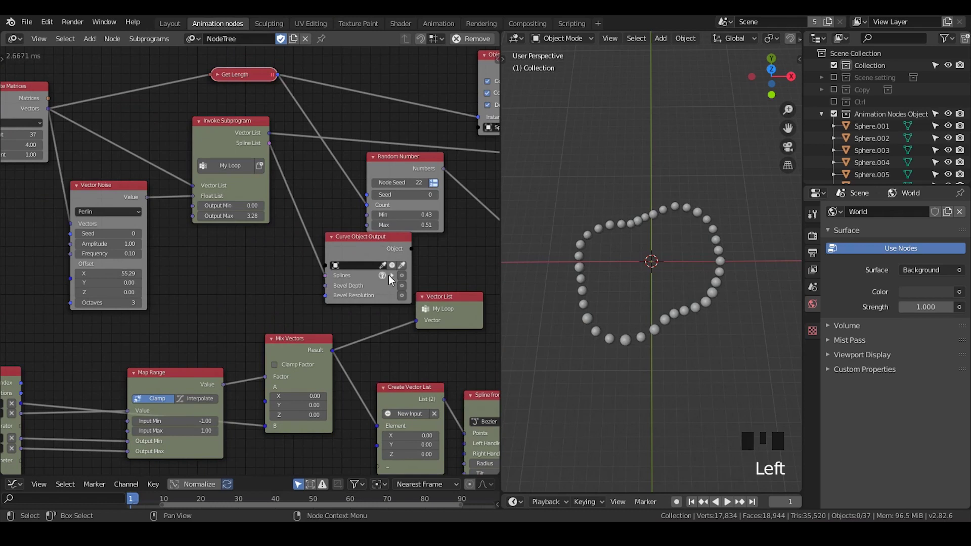
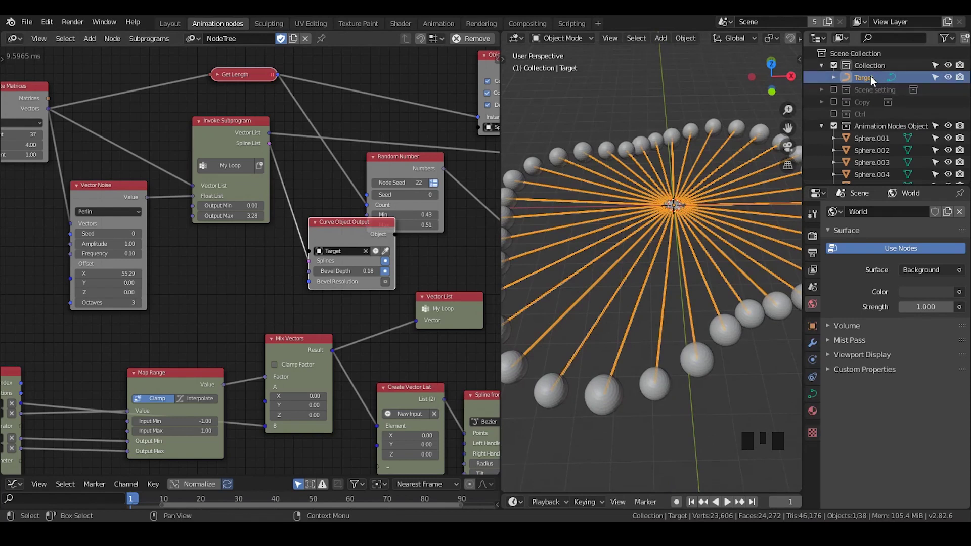
Output the splines to a new Target curve object with 0.18 bevel depth
click(819, 413)
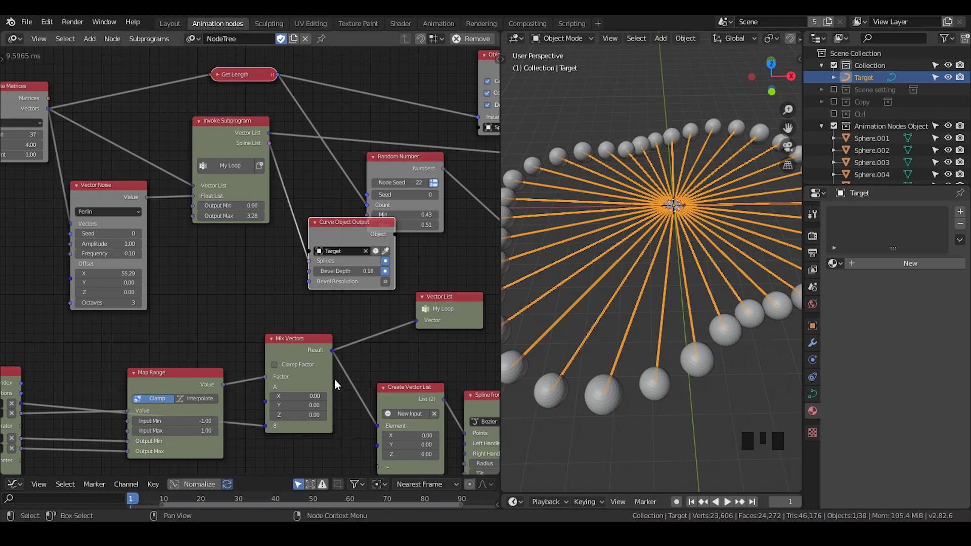
middle_click(326, 363)
scroll(down, 3)
drag(283, 275, 307, 299)
drag(308, 299, 292, 286)
click(364, 302)
click(114, 285)
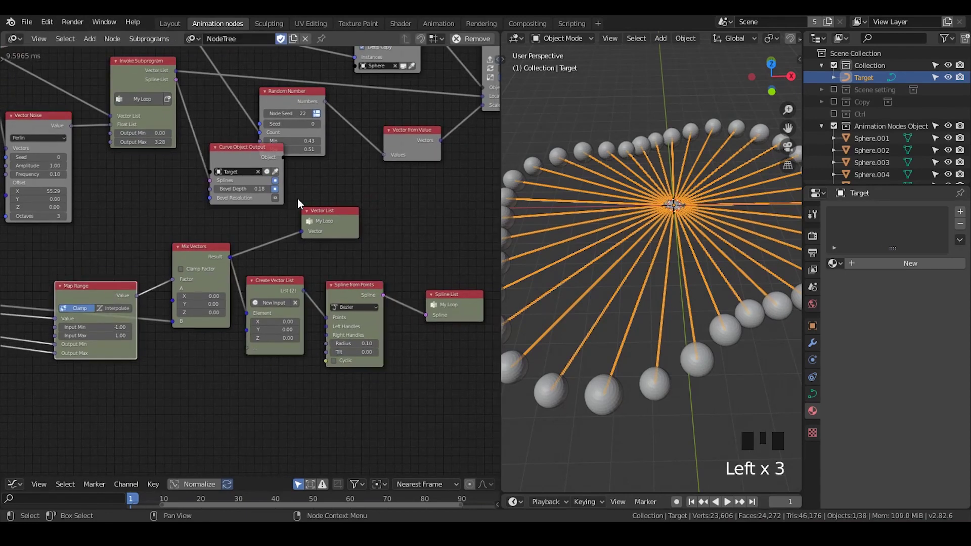
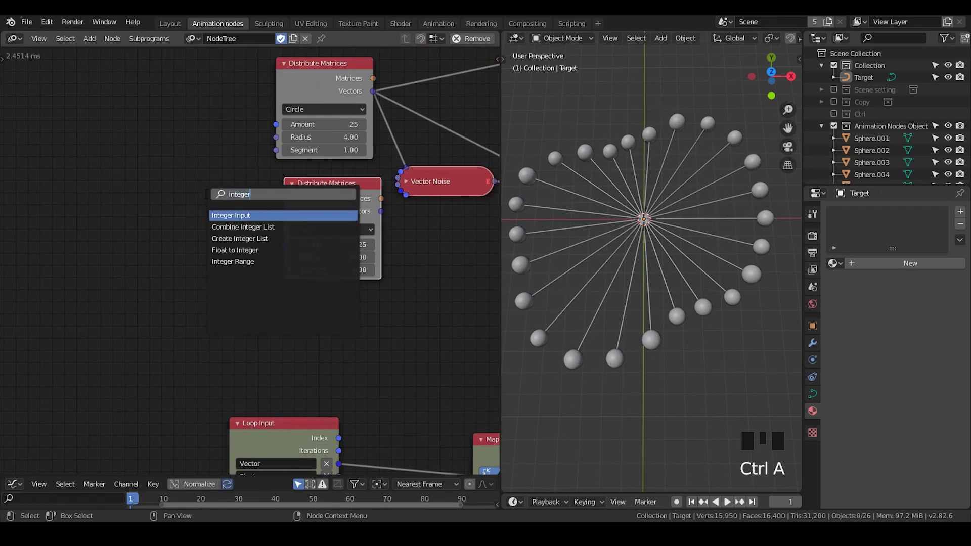
Add a third Vector List iterator to Loop Input and a second 1.06-radius circle feeding a 3D Viewer
drag(208, 202, 227, 256)
drag(161, 189, 264, 277)
drag(264, 276, 270, 183)
click(270, 183)
drag(270, 259, 84, 326)
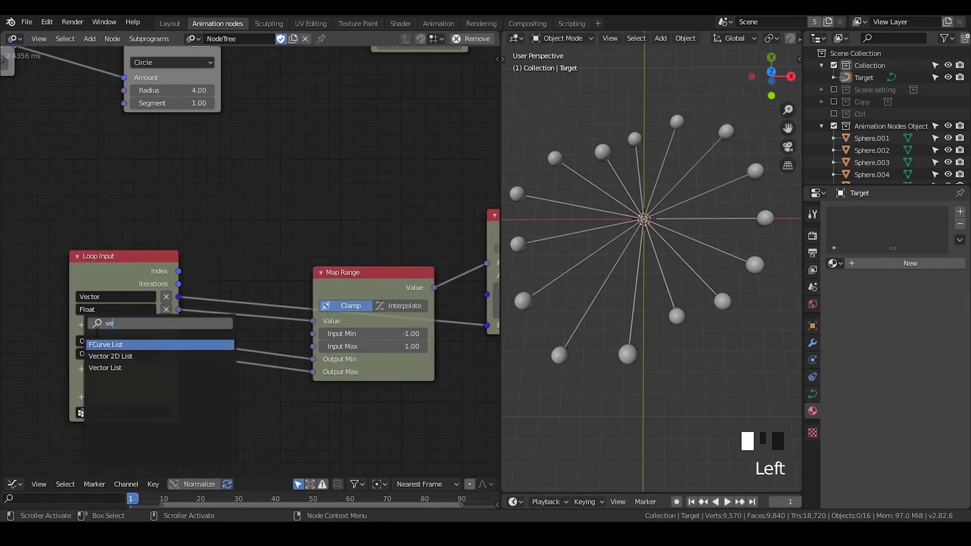
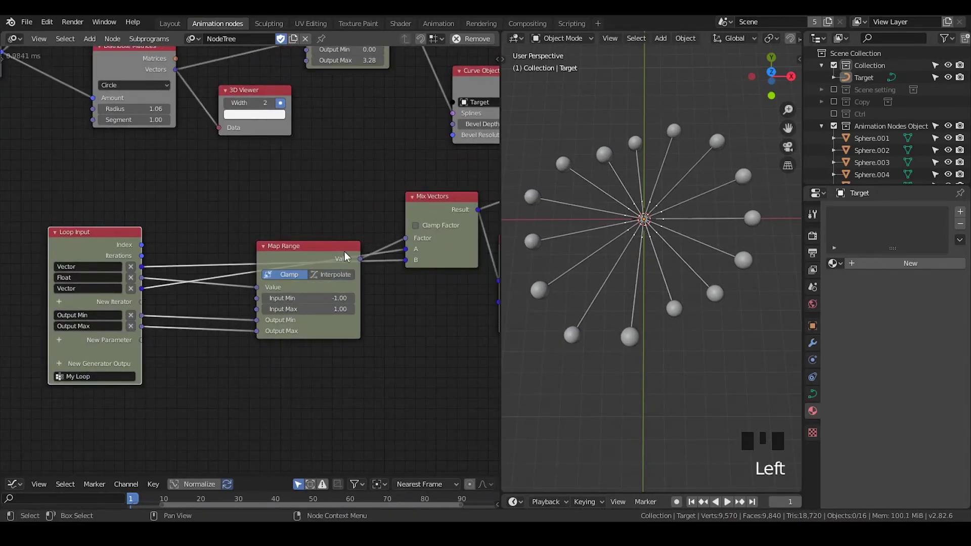
Reposition Map Range so its value drives the Mix Vectors factor
click(330, 256)
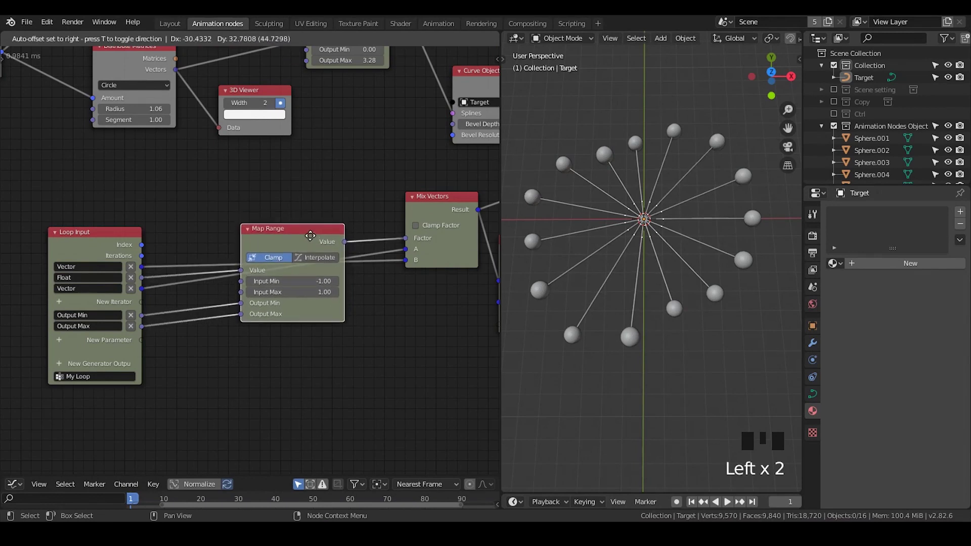
click(425, 212)
click(98, 246)
Reorder the loop parameters in the Item sidebar so Float sits above the two Vector inputs
middle_click(99, 248)
scroll(up, 3)
key(n)
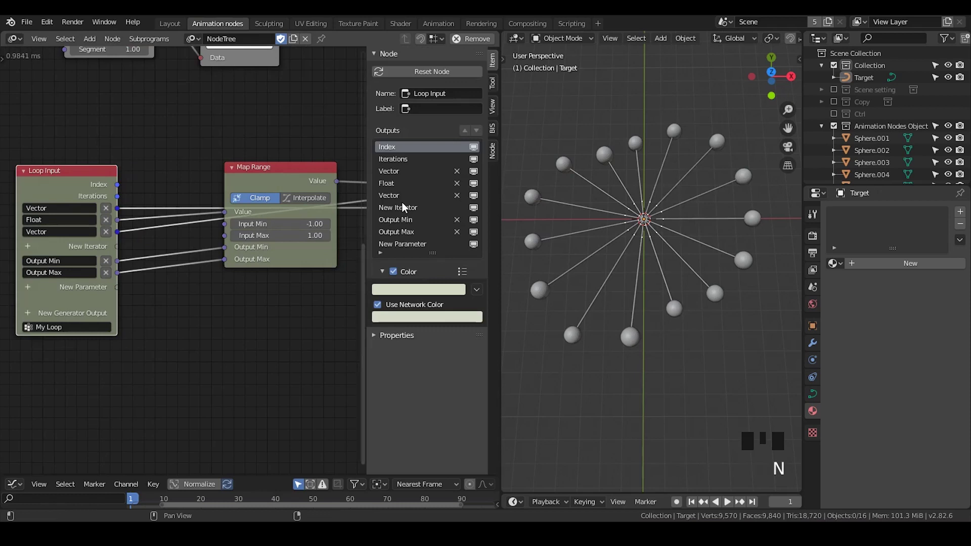
click(406, 200)
drag(404, 179, 412, 176)
click(481, 135)
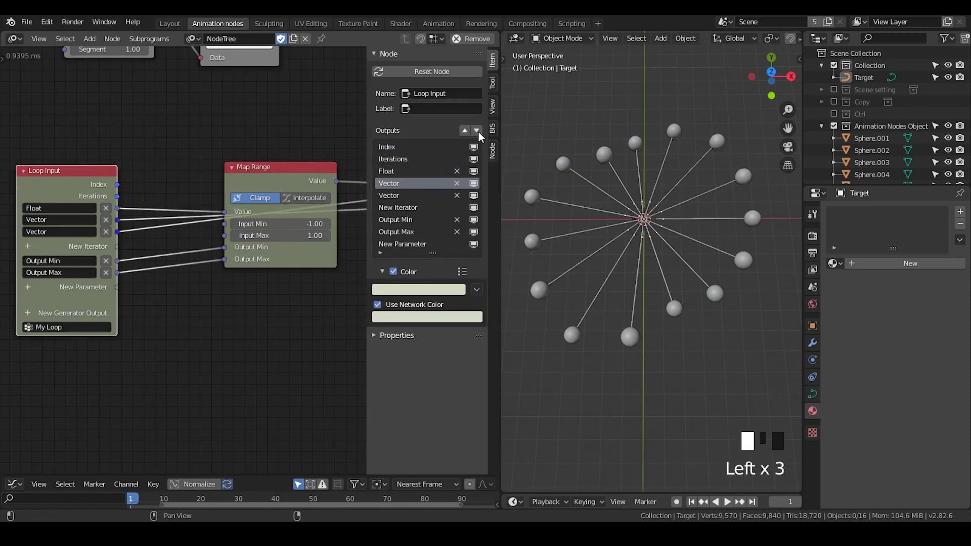
key(n)
Move the Vector Noise and Distribute Matrices nodes into a cleaner arrangement
drag(301, 179, 310, 188)
click(310, 188)
scroll(up, 3)
drag(295, 104, 259, 330)
scroll(down, 3)
click(234, 174)
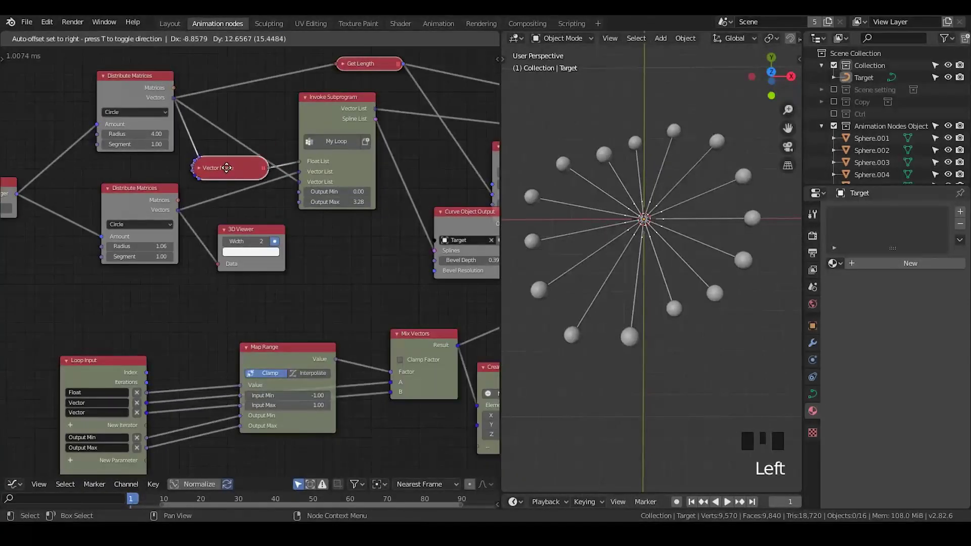
click(127, 98)
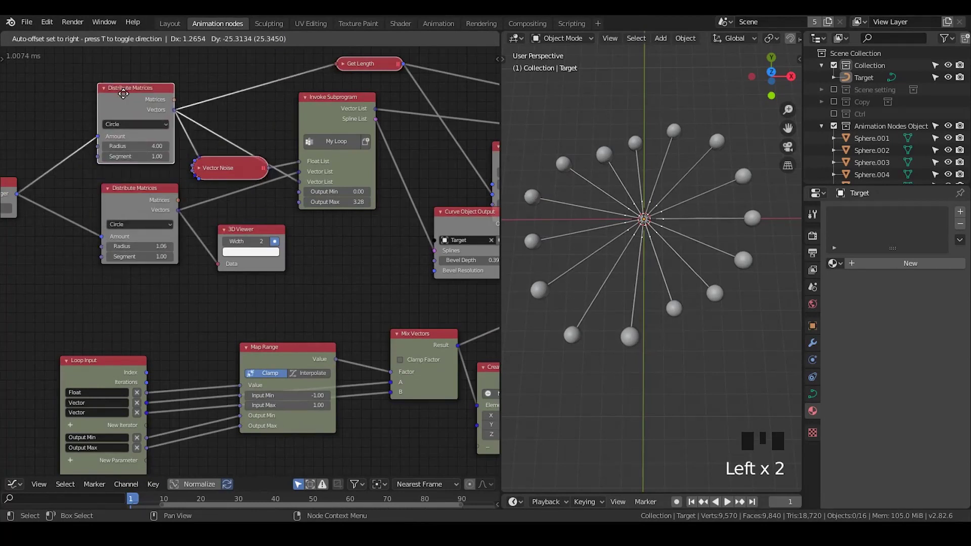
click(237, 178)
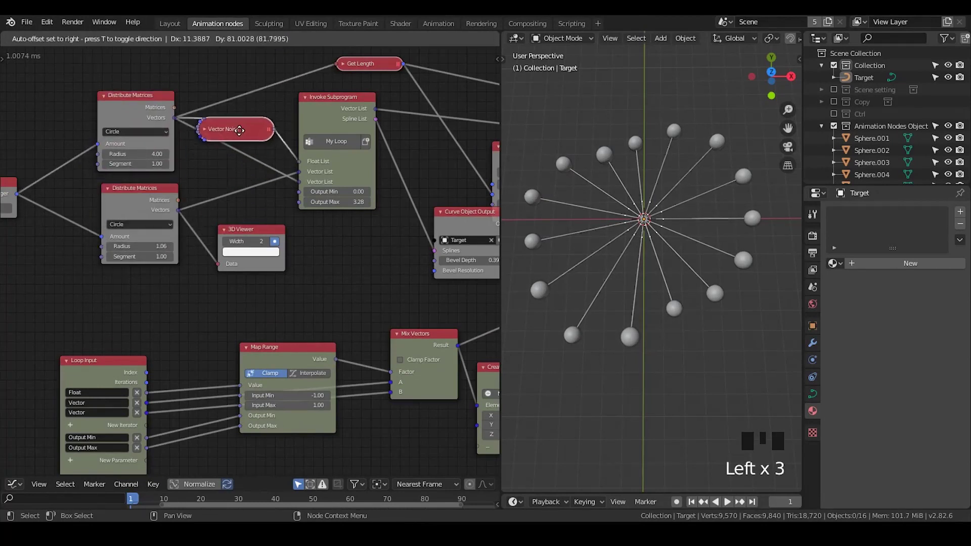
Tidy the remaining node layout and bring the loop nodes back into view
drag(263, 199, 173, 93)
click(173, 92)
drag(180, 137, 182, 228)
click(183, 228)
drag(261, 184, 286, 318)
click(285, 318)
drag(304, 341, 234, 182)
click(234, 183)
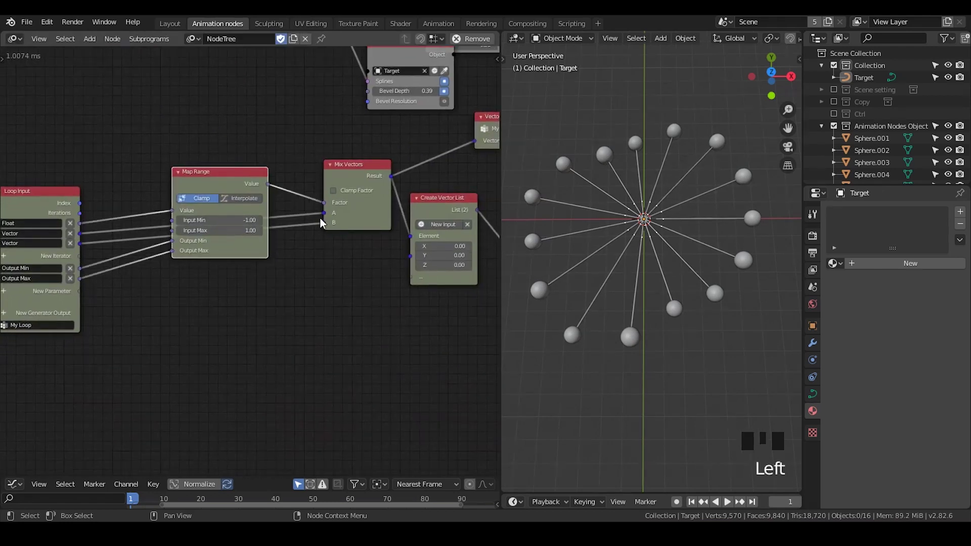
Feed the loop's second vector into Create Vector List and select the Target curve object
click(82, 237)
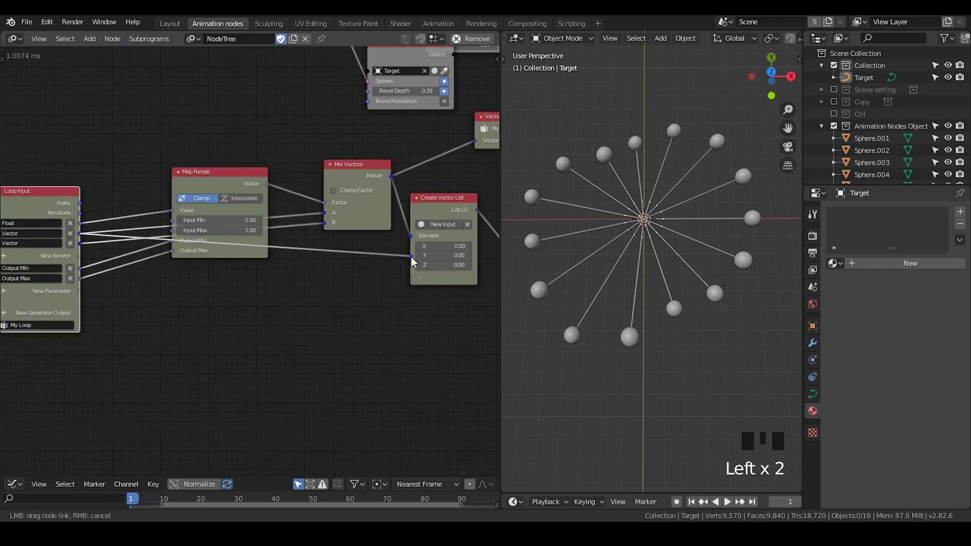
drag(409, 322, 679, 288)
scroll(up, 3)
scroll(up, 3)
click(632, 205)
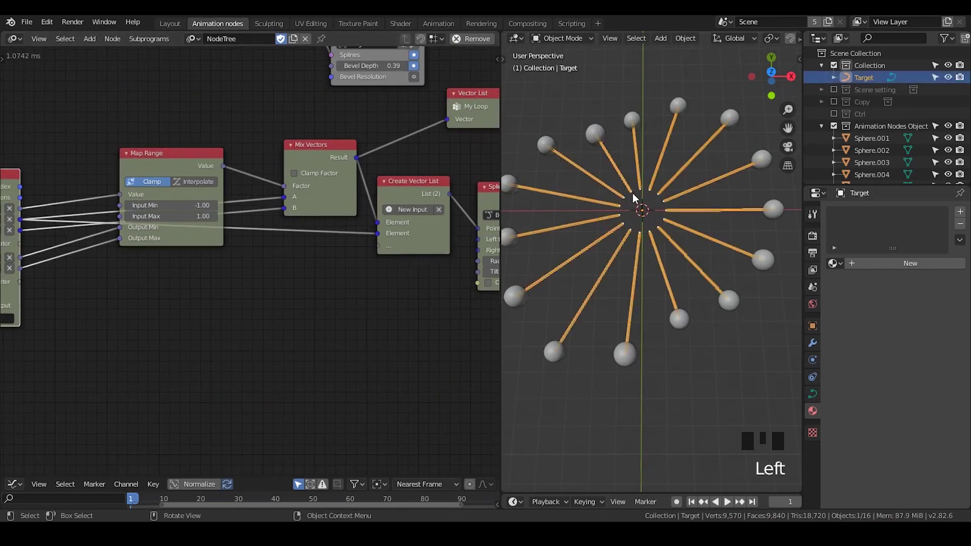
click(640, 210)
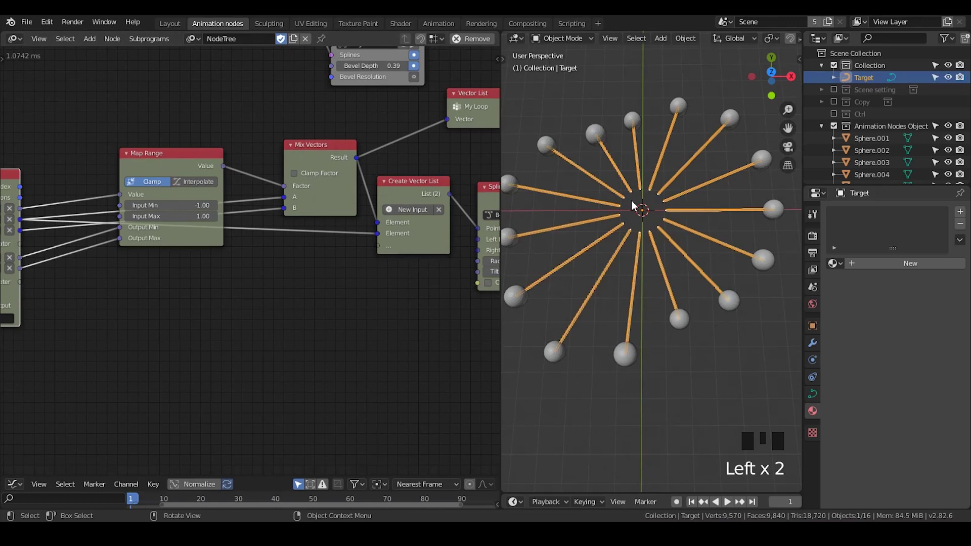
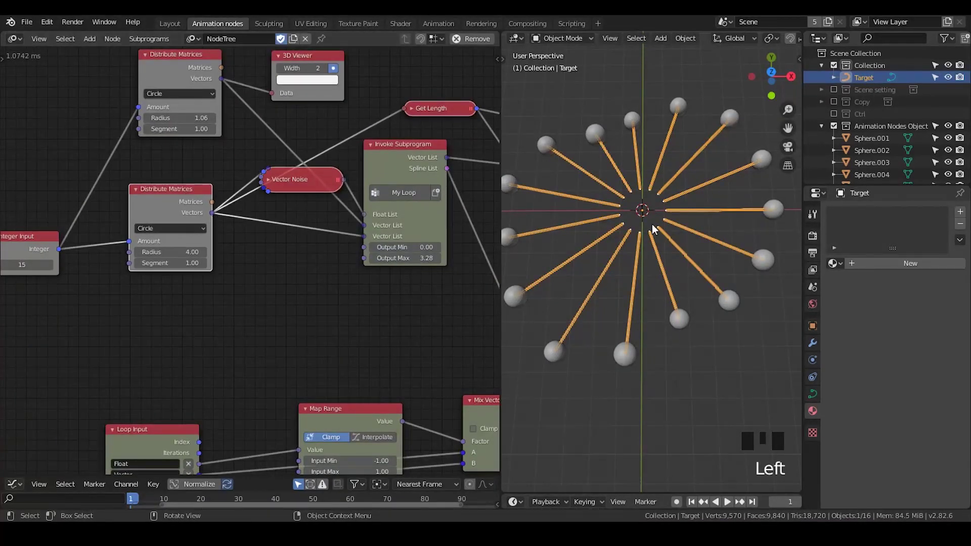
Add a second Spline from Points and a duplicated Curve Object Output for the inner ring
drag(310, 310, 416, 242)
click(416, 242)
key(ctrl+a)
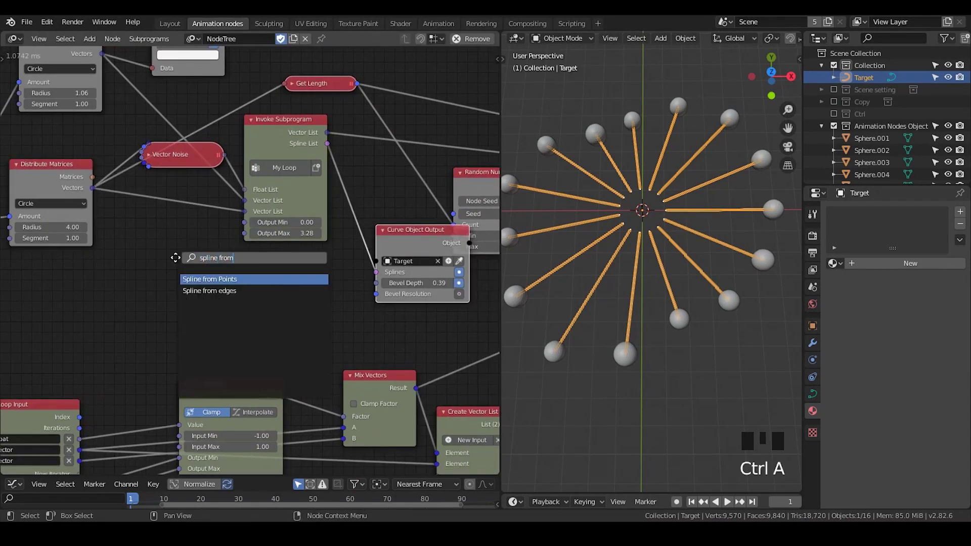
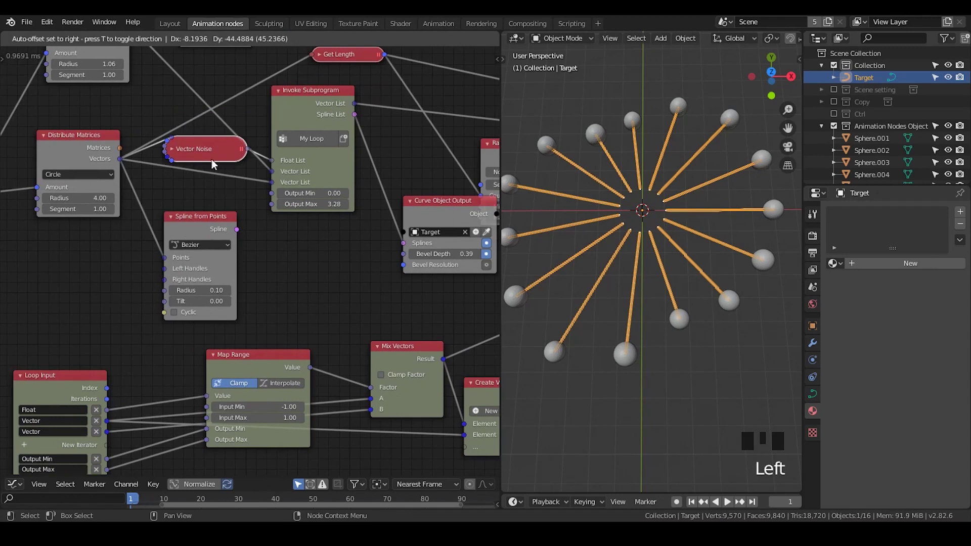
click(463, 211)
key(shift+d)
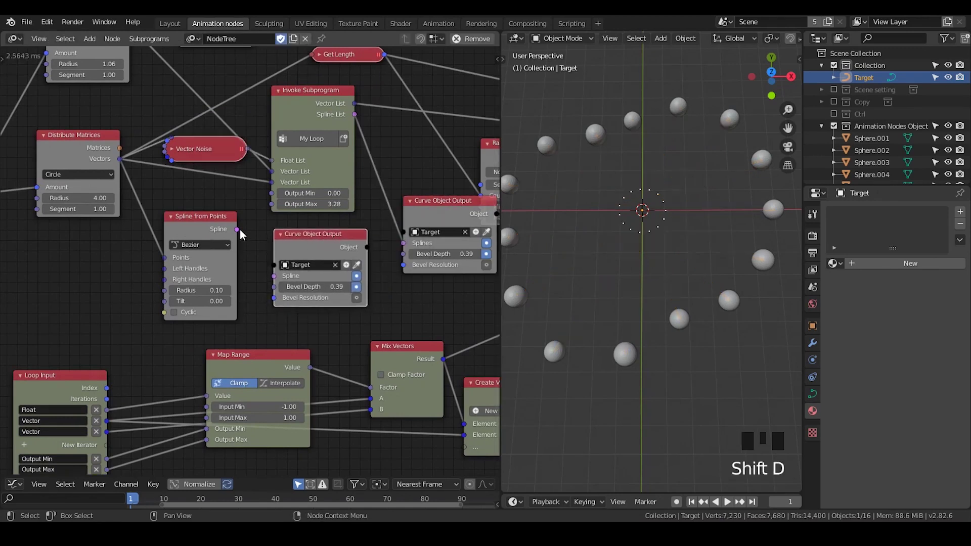
drag(240, 234, 260, 251)
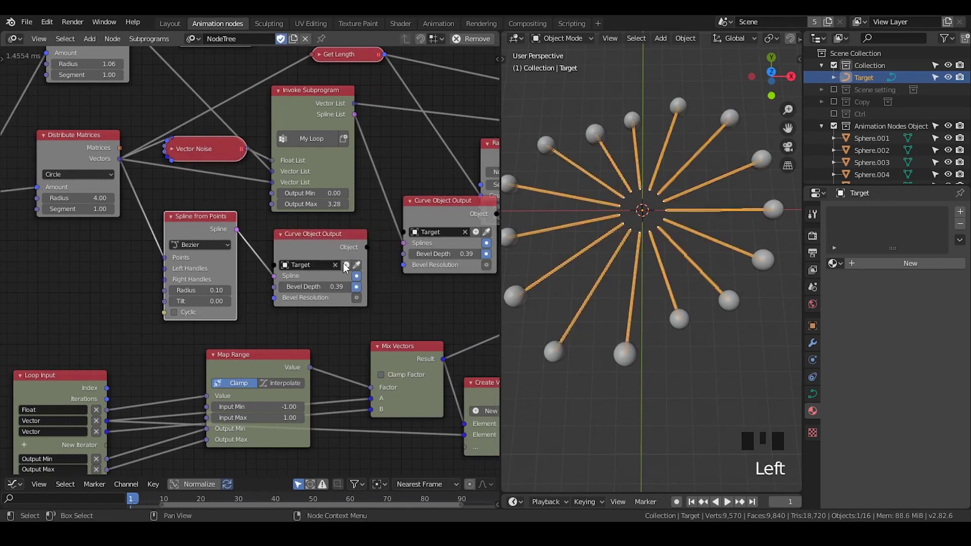
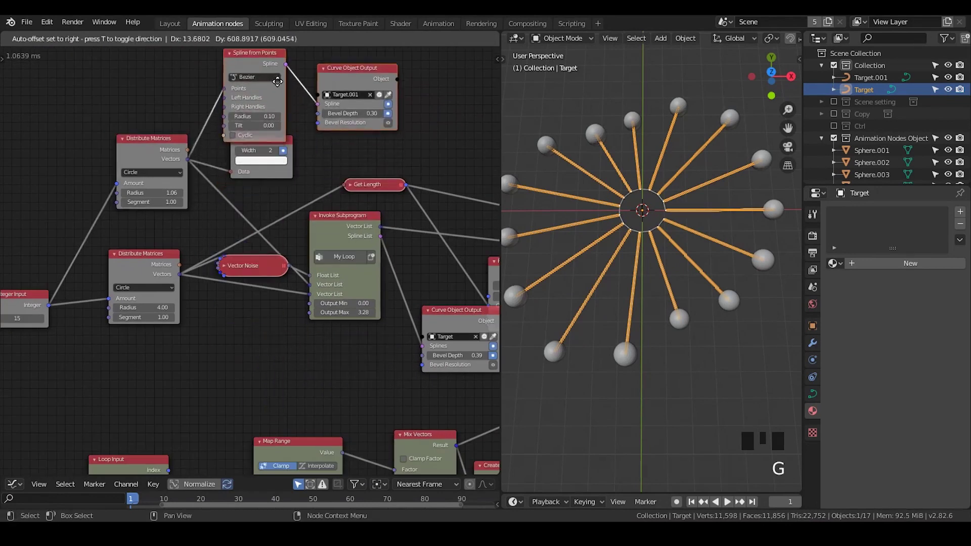
Add a Float Input of 0.42 driving both Curve Object Output bevel depths
click(353, 153)
drag(372, 158, 310, 87)
drag(310, 88, 353, 90)
key(ctrl+a)
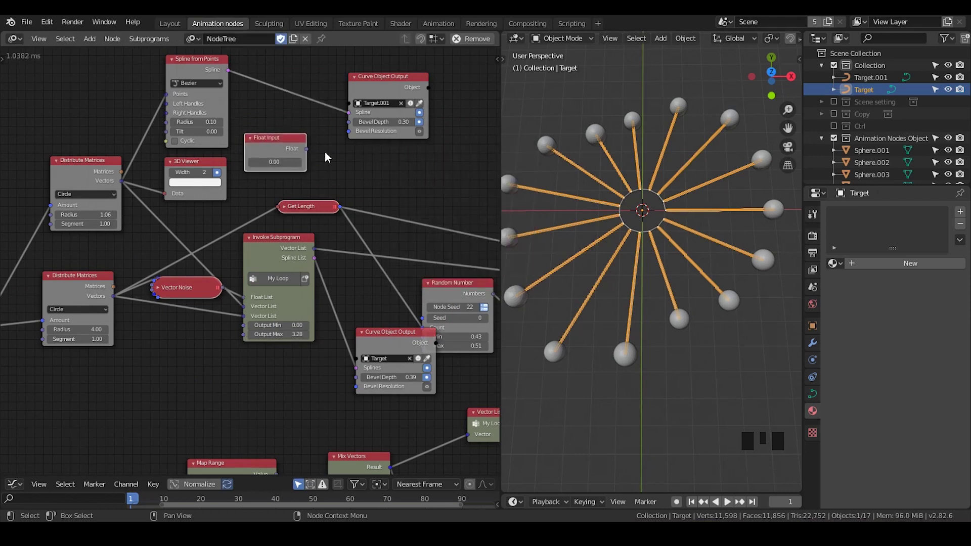
drag(312, 153, 321, 206)
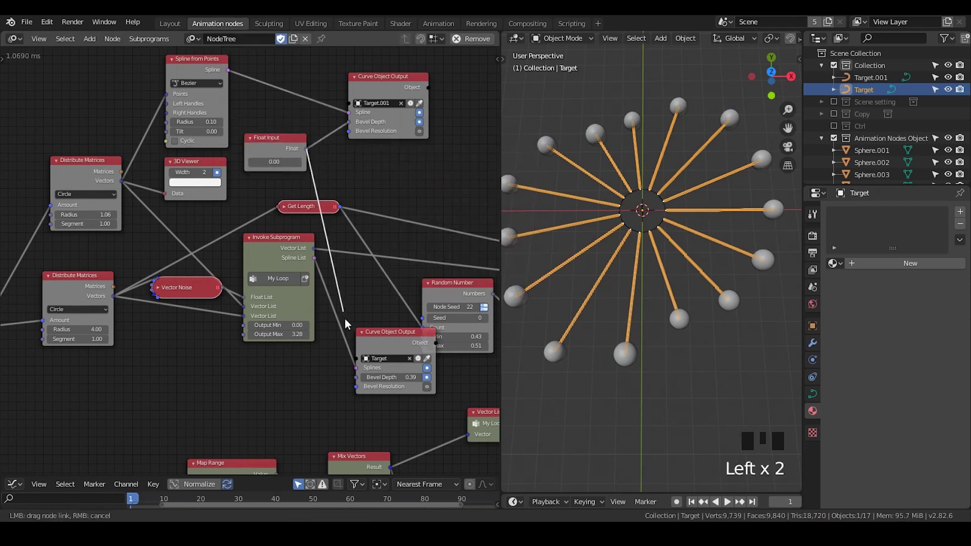
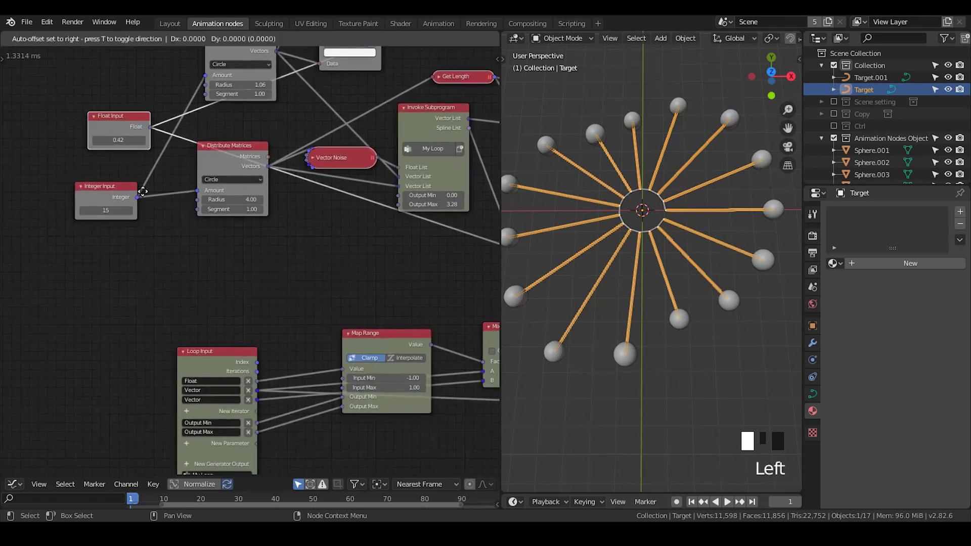
Space out the nodes and run the shared links through reroute points
drag(178, 220, 182, 241)
key(g)
drag(416, 266, 268, 206)
click(267, 206)
click(177, 94)
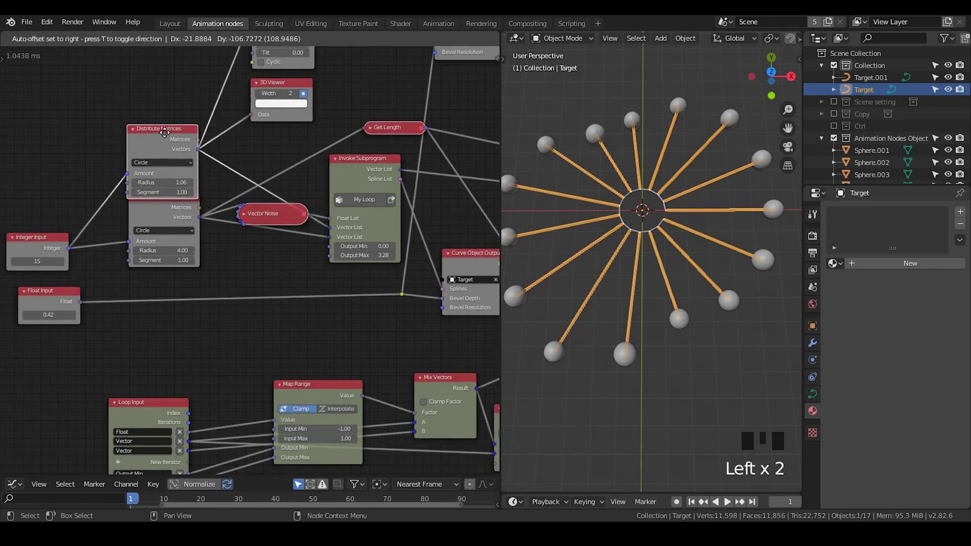
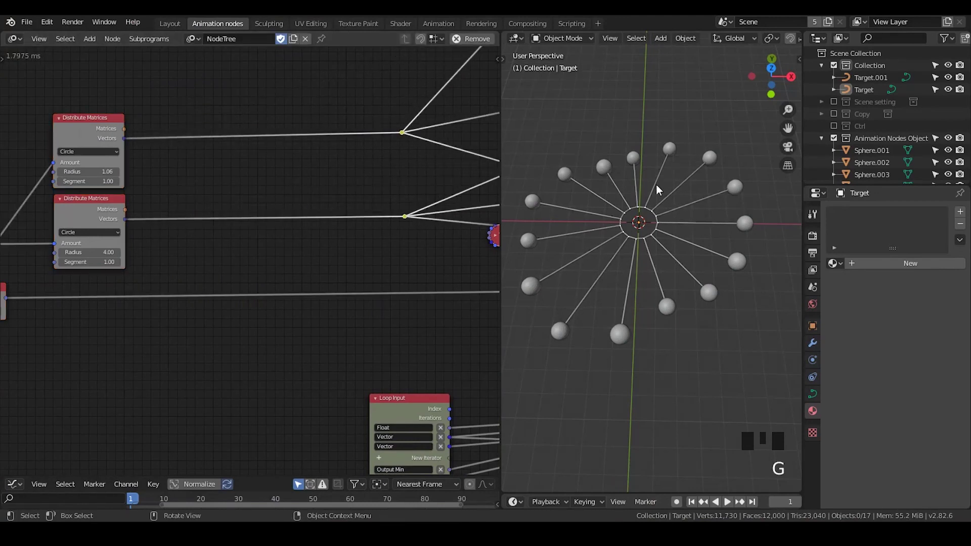
Route the outer circle's points through a new Transform Vector node
scroll(up, 3)
drag(199, 250, 248, 236)
key(ctrl+a)
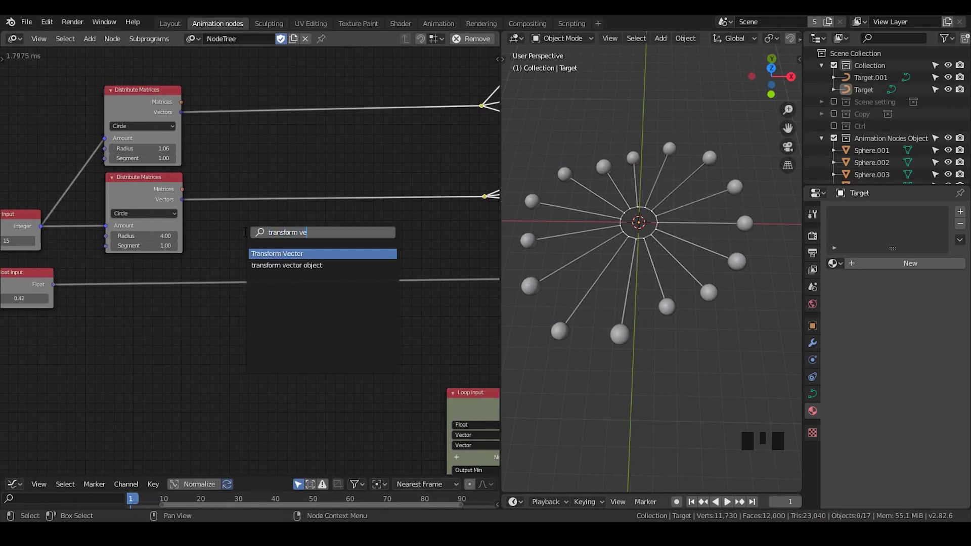
drag(270, 197, 306, 194)
Drive Transform Vector with a Compose Matrix in Rot mode set to 59° around Z
key(ctrl+a)
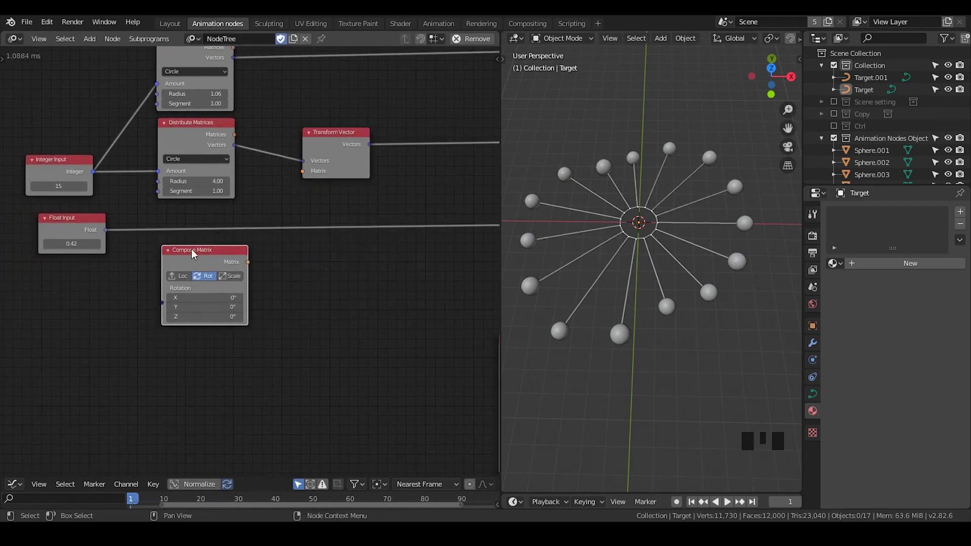
drag(248, 266, 632, 228)
scroll(up, 3)
drag(634, 233, 279, 192)
click(280, 192)
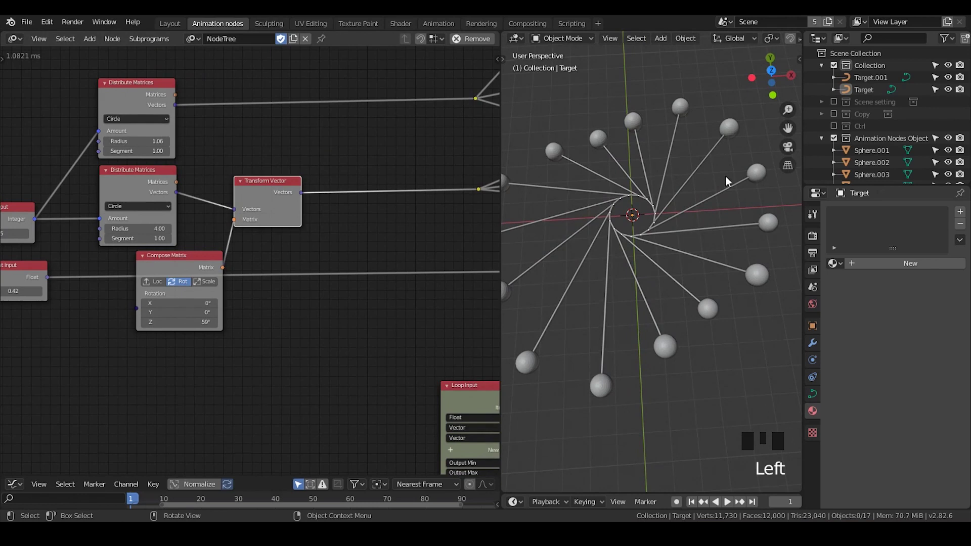
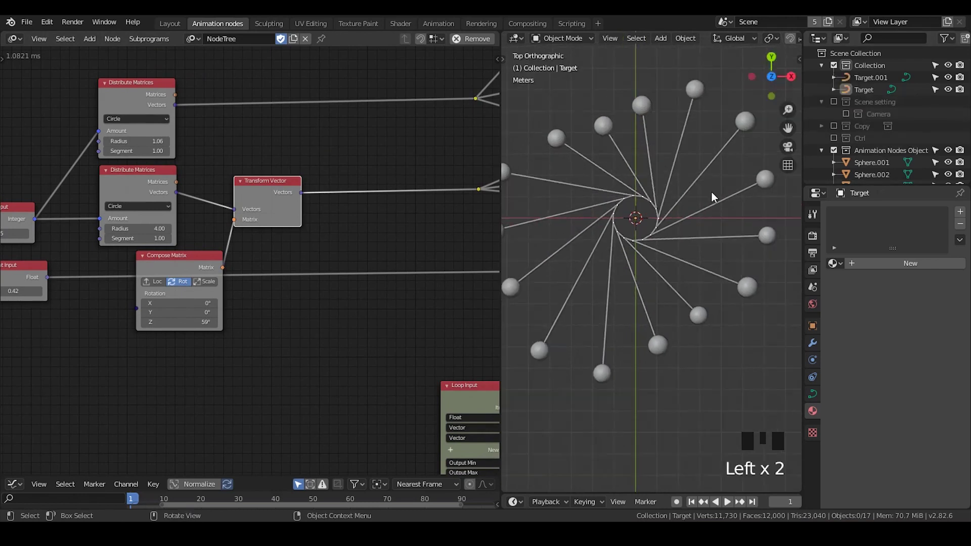
Switch the viewport to look through the scene camera
scroll(down, 3)
key(ctrl+alt+KP_0)
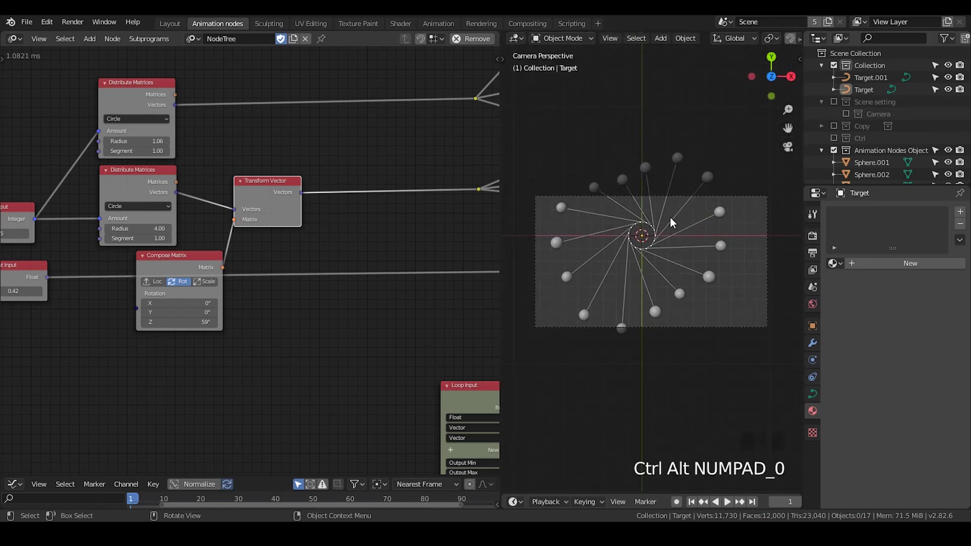
drag(670, 217, 681, 230)
scroll(up, 3)
Select the Camera object in the Outliner and show its Object properties
click(852, 116)
click(876, 126)
click(813, 323)
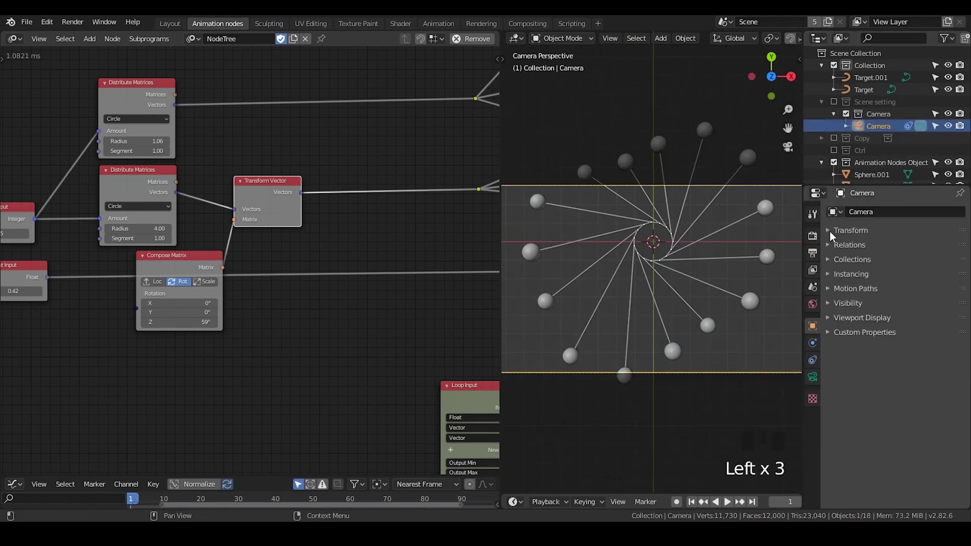
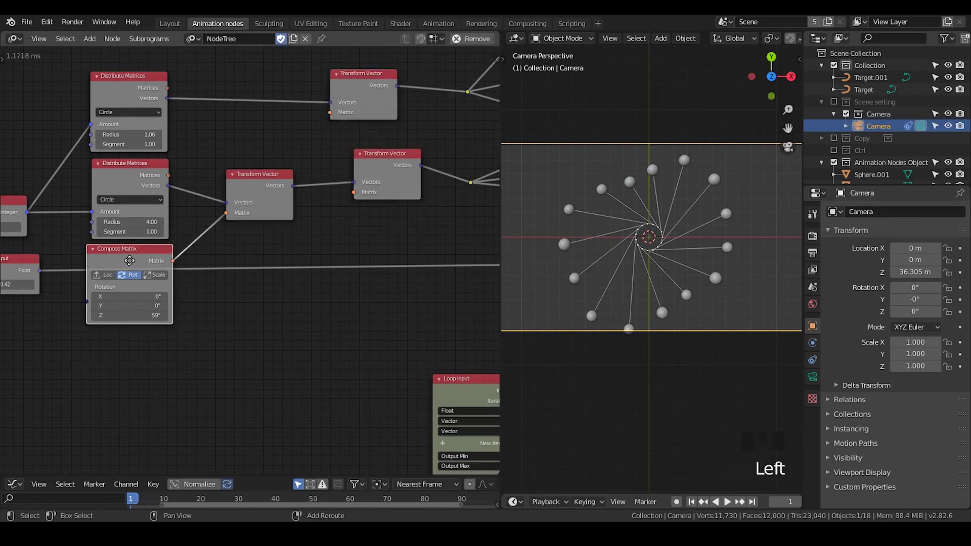
Duplicate the Compose Matrix node, place it below the first and feed it to another Transform Vector
key(shift+d)
drag(275, 299, 308, 255)
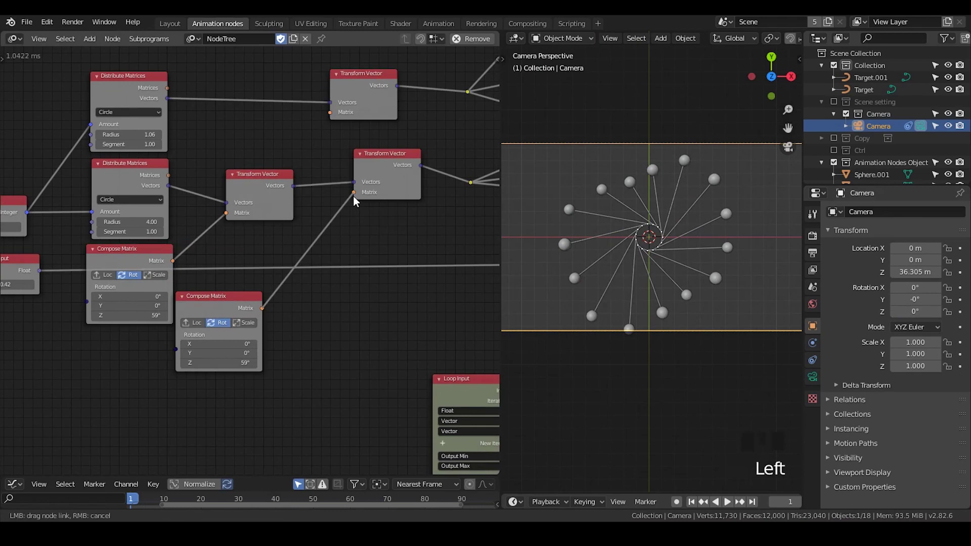
click(262, 310)
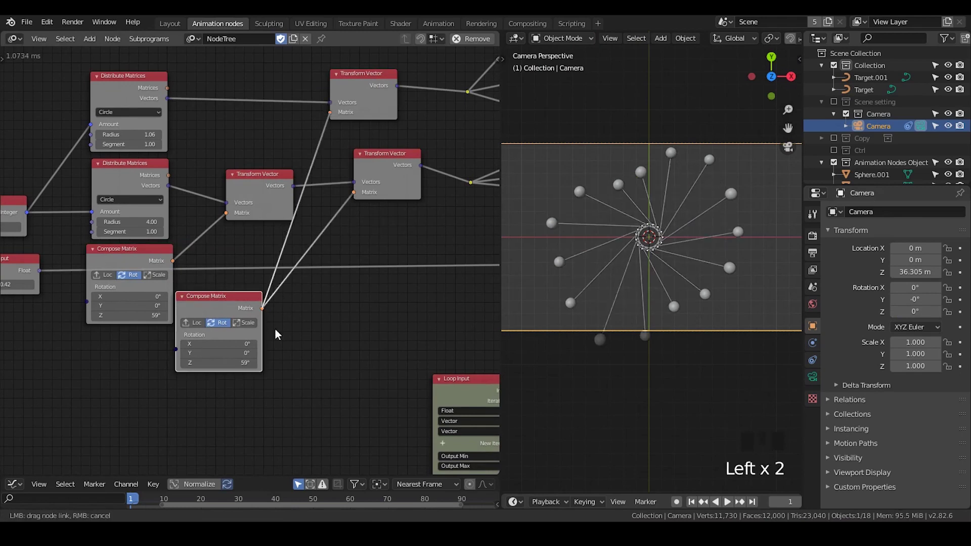